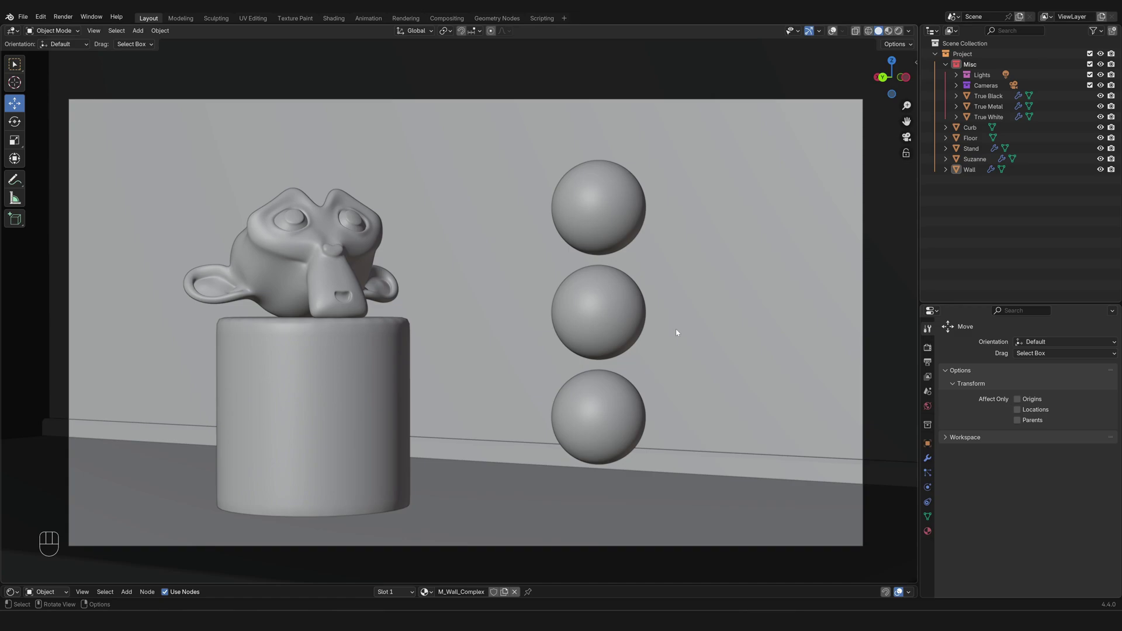
- Orbit the viewport freely around the grey scene to inspect it from several angles
left_click_drag(679, 331, 667, 340)
left_click(667, 340)
left_click_drag(664, 348, 698, 341)
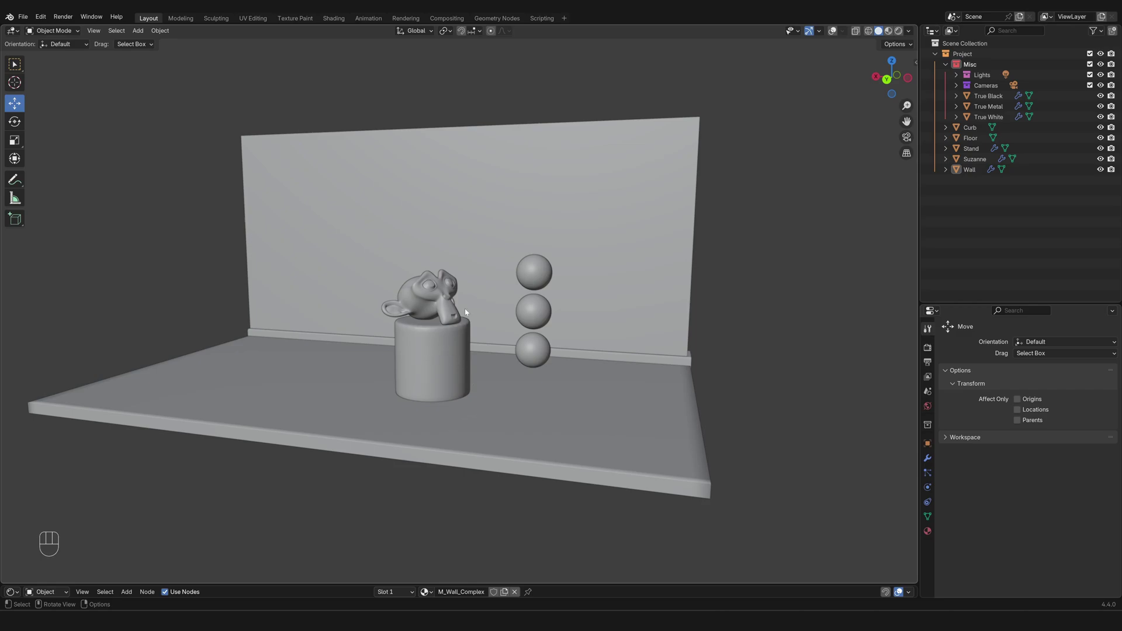
left_click_drag(448, 312, 468, 322)
left_click_drag(465, 358, 430, 354)
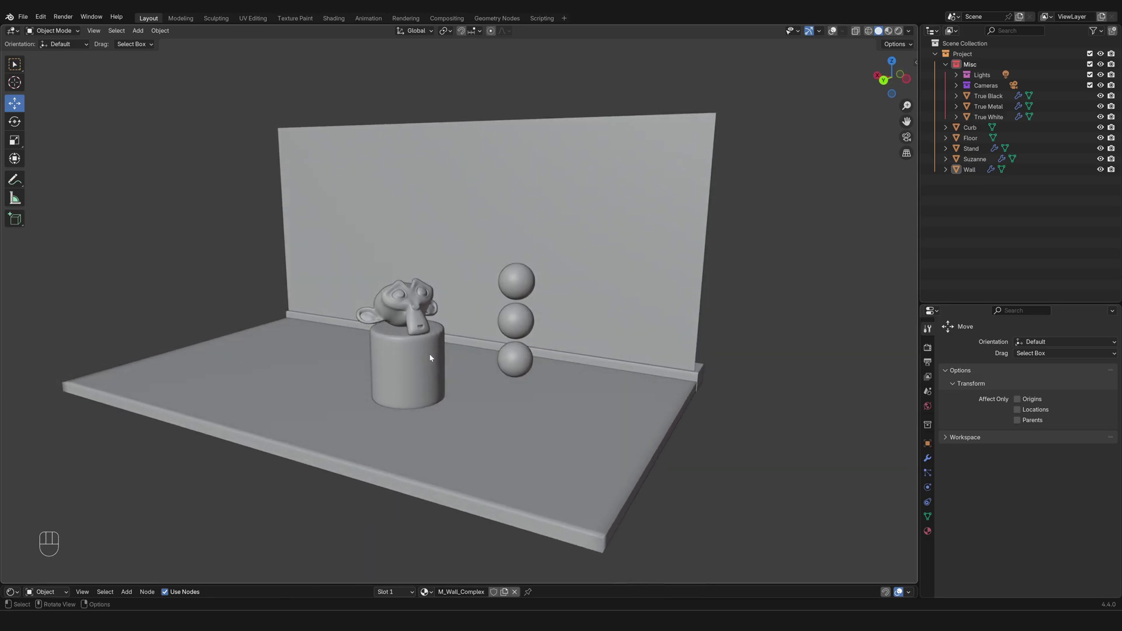
left_click_drag(450, 376, 461, 367)
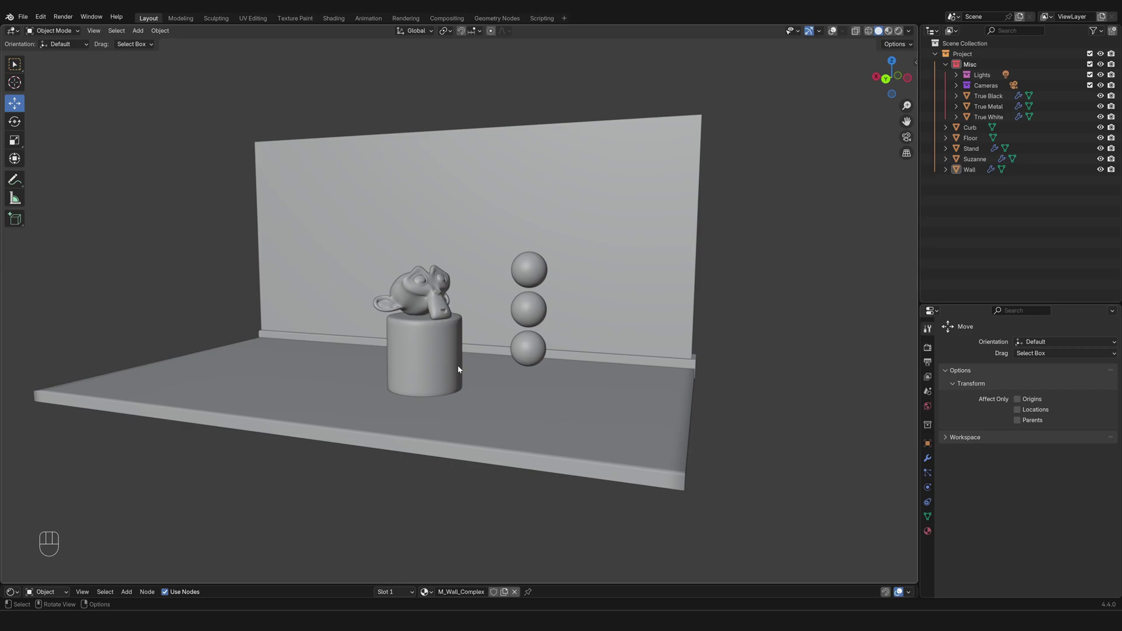
- Return to the camera view with Numpad 0, then orbit back out into a free perspective angle
key("KP_0")
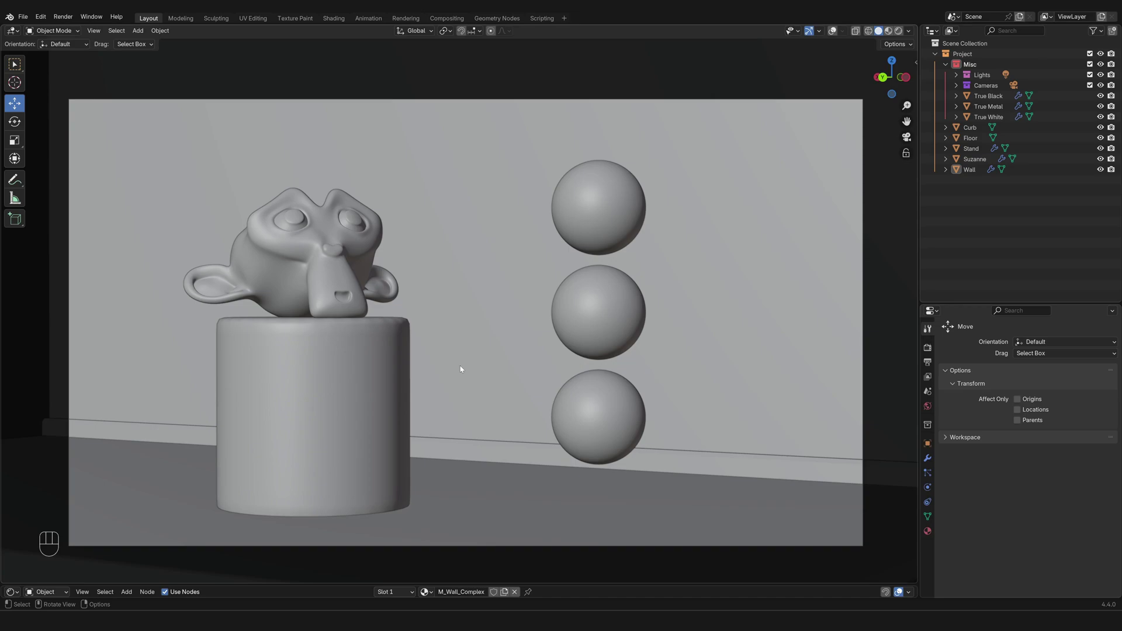
left_click_drag(457, 340, 456, 365)
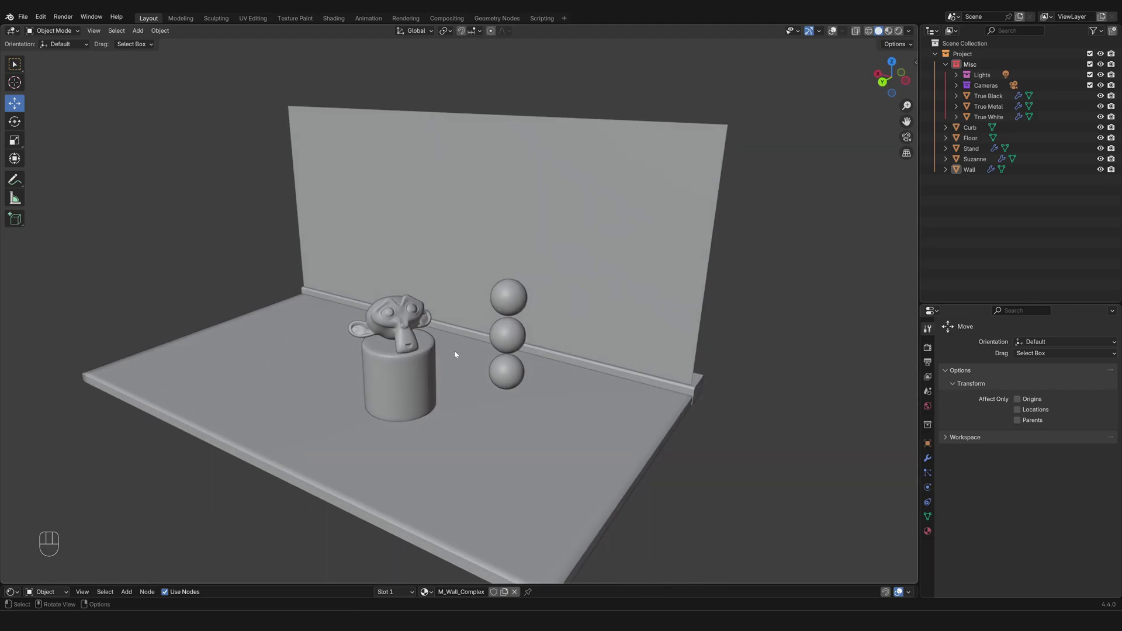
left_click_drag(457, 355, 470, 350)
left_click_drag(459, 345, 472, 356)
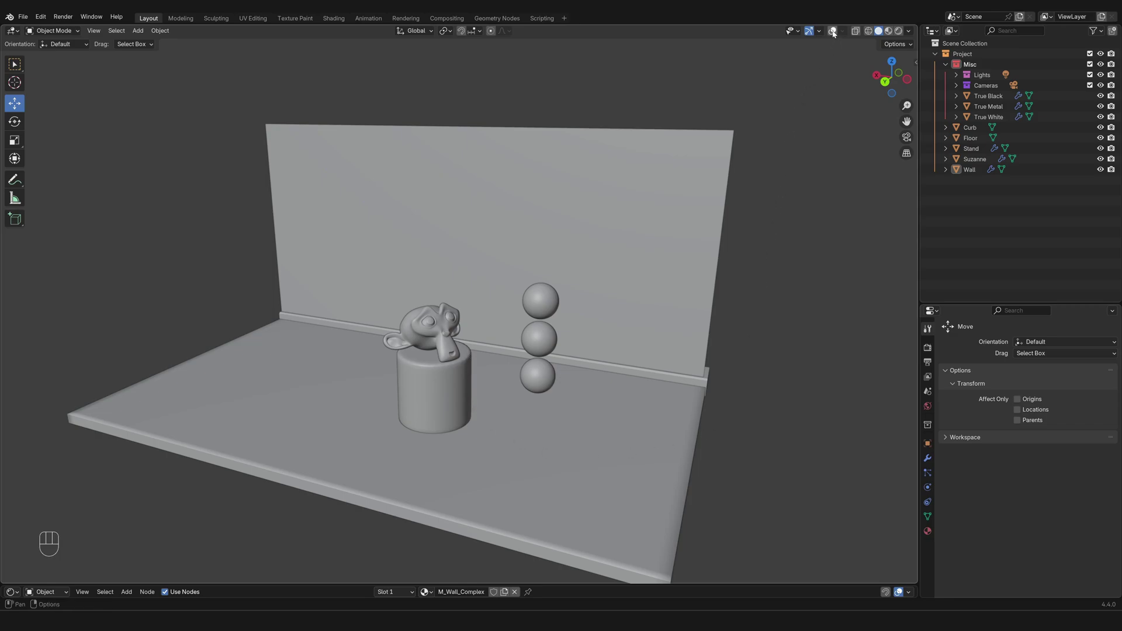
- Switch the viewport to Rendered shading so the brick wall, floor, stand and spheres show their materials
left_click(835, 32)
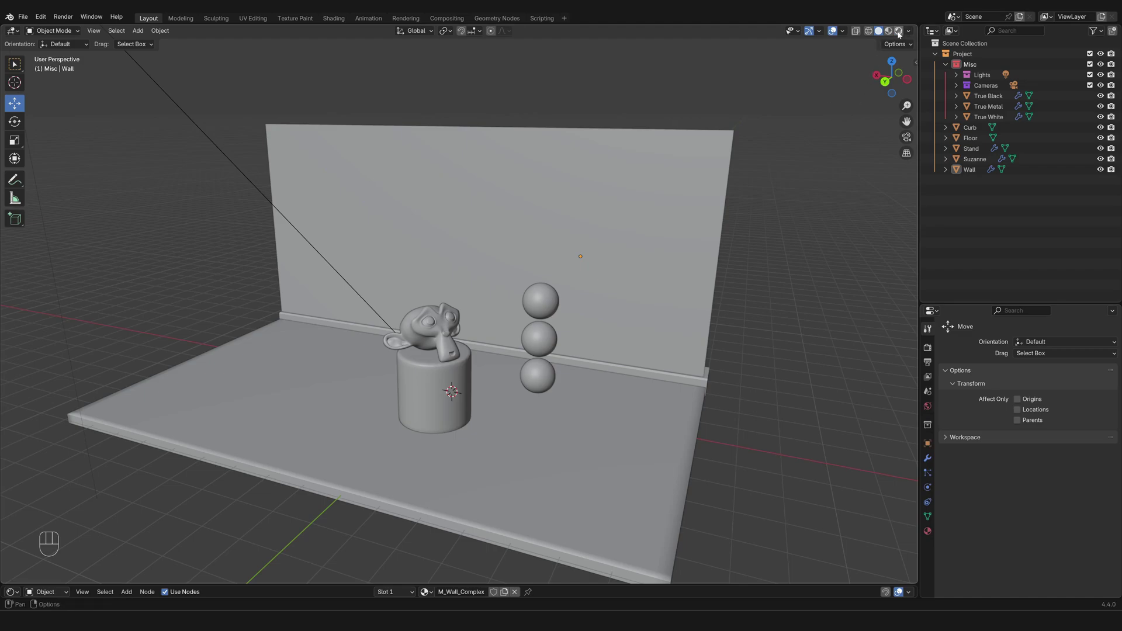
left_click_drag(901, 32, 544, 408)
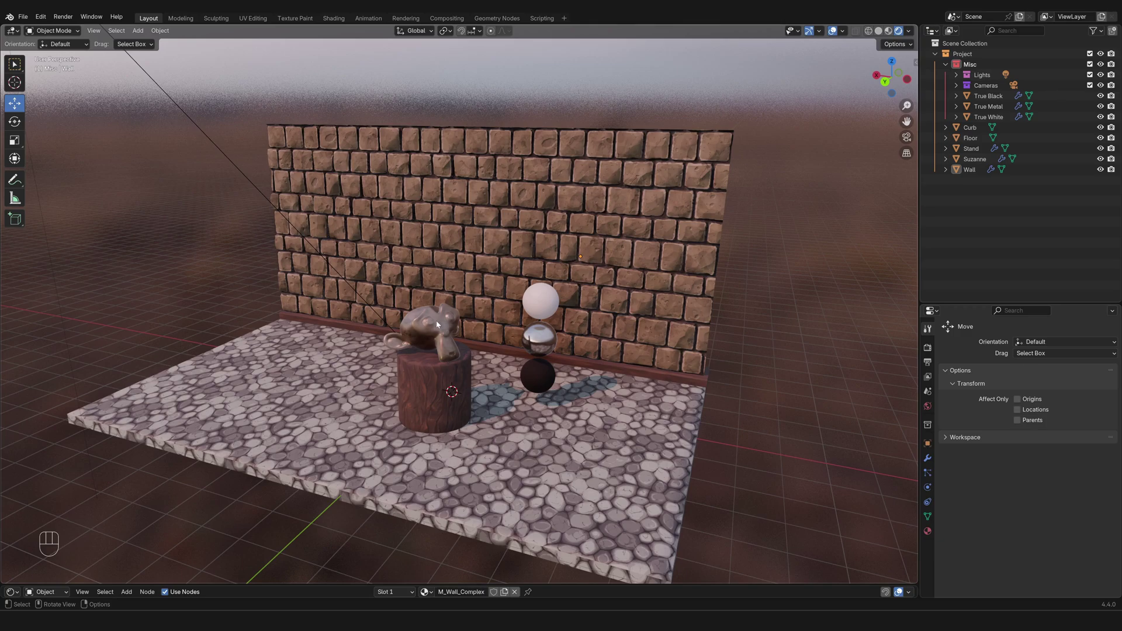
- Select Suzanne and orbit around her to view the scene from the side
left_click(441, 329)
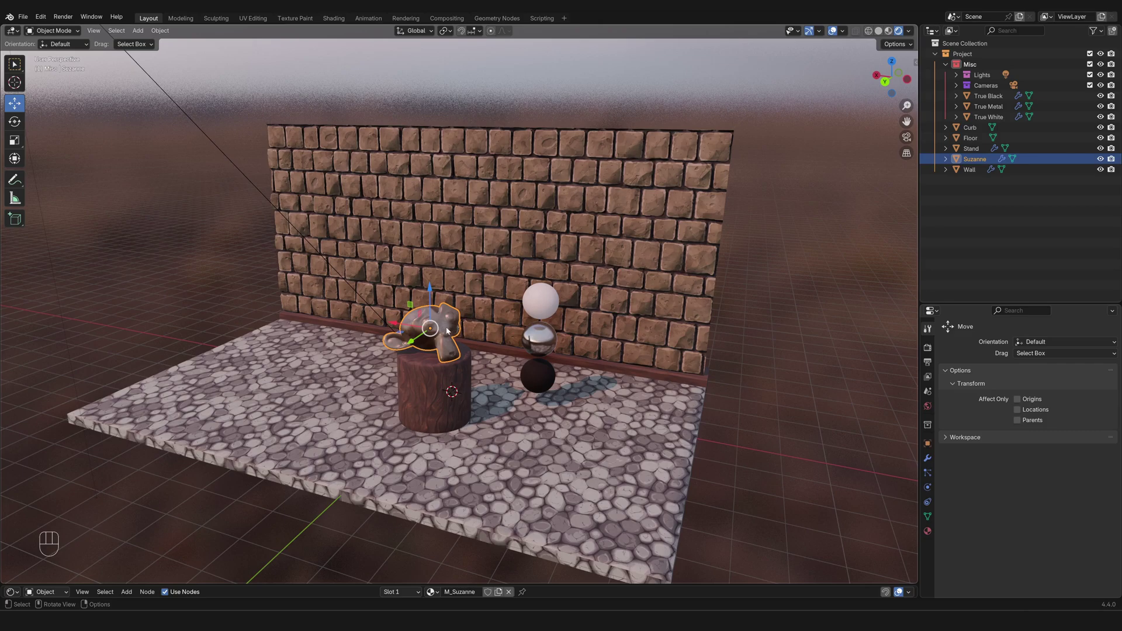
left_click_drag(344, 390, 306, 393)
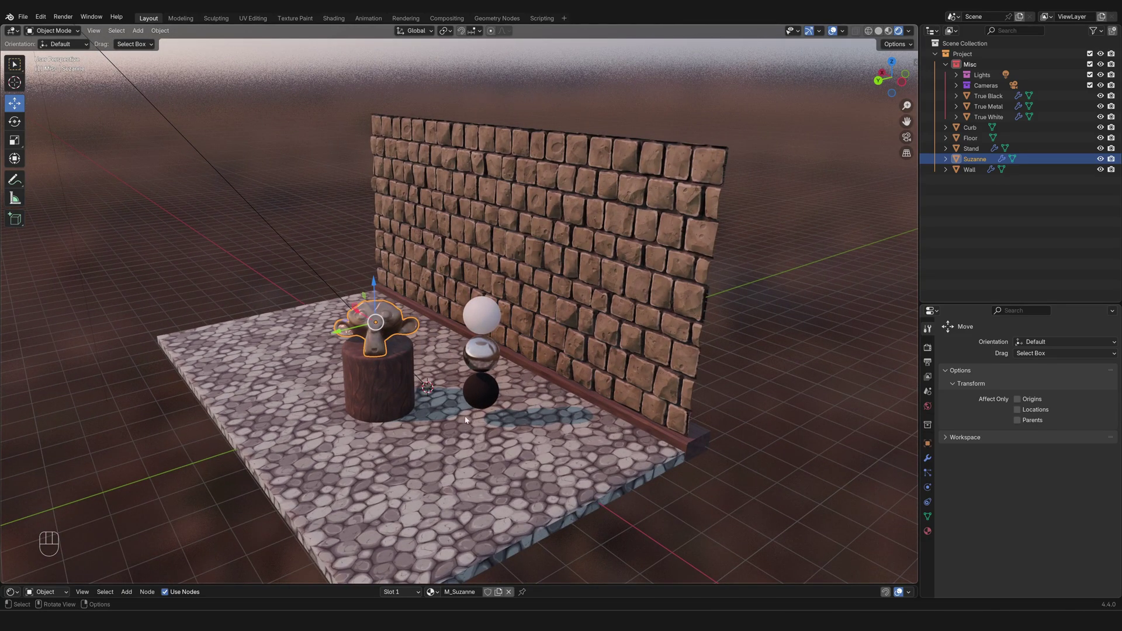
left_click_drag(433, 355, 554, 351)
middle_click(543, 359)
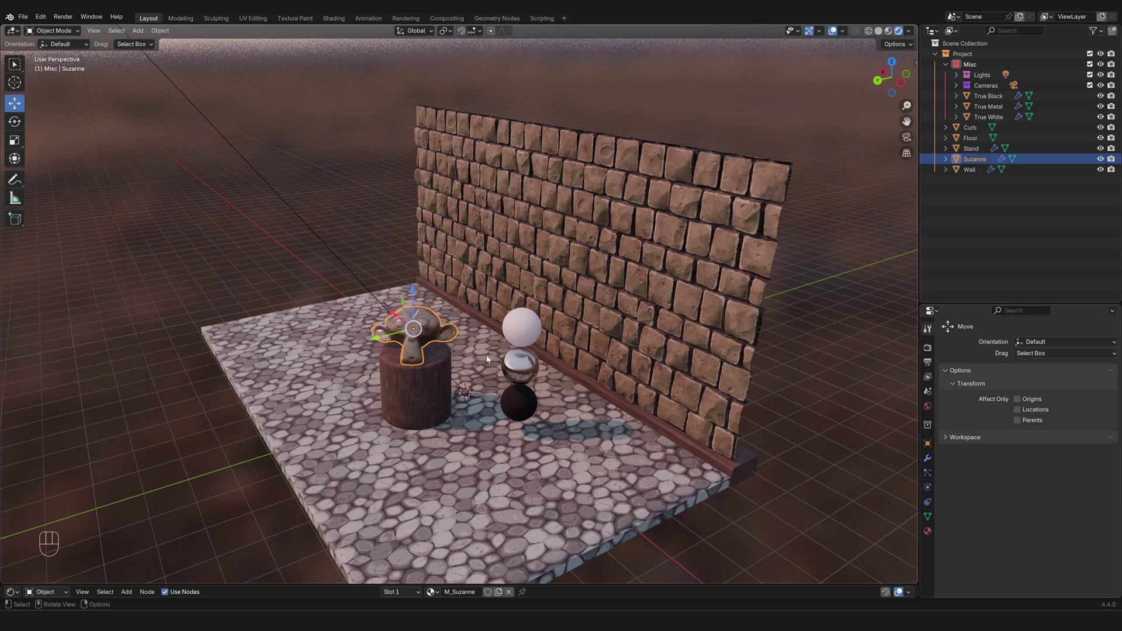
left_click_drag(467, 359, 524, 350)
left_click(611, 356)
left_click_drag(588, 348, 562, 342)
left_click(562, 343)
left_click(514, 353)
- Zoom in on Suzanne, look down on the scene, then swing back to face the brick wall
middle_click(515, 355)
middle_click(520, 359)
left_click_drag(551, 358, 514, 351)
left_click_drag(512, 349, 554, 341)
left_click_drag(552, 340, 502, 351)
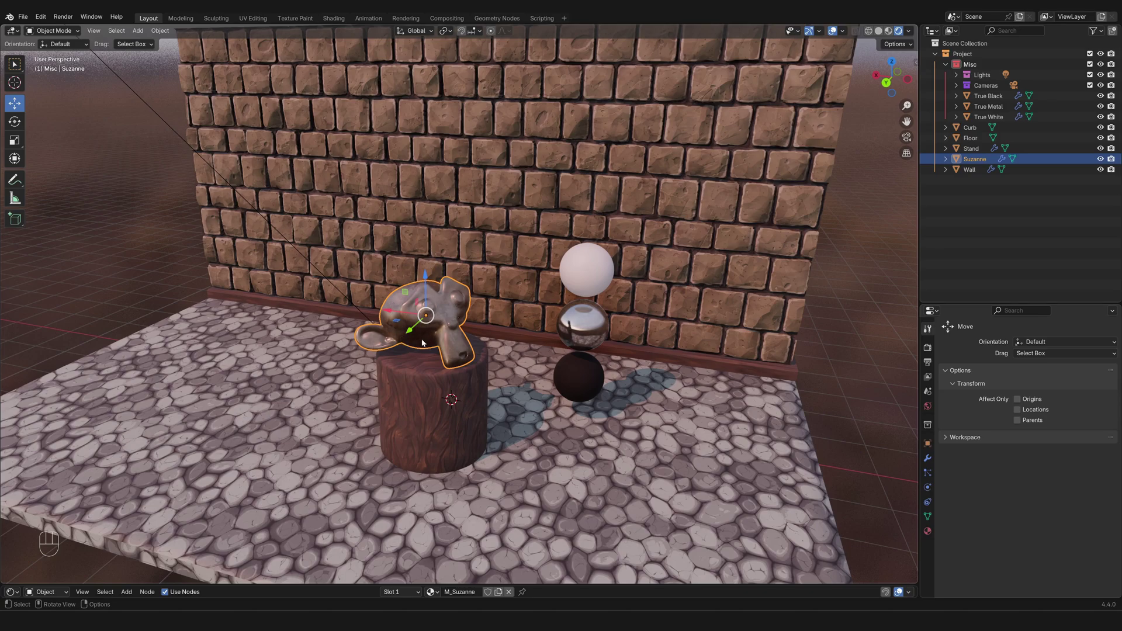
left_click_drag(538, 256, 525, 289)
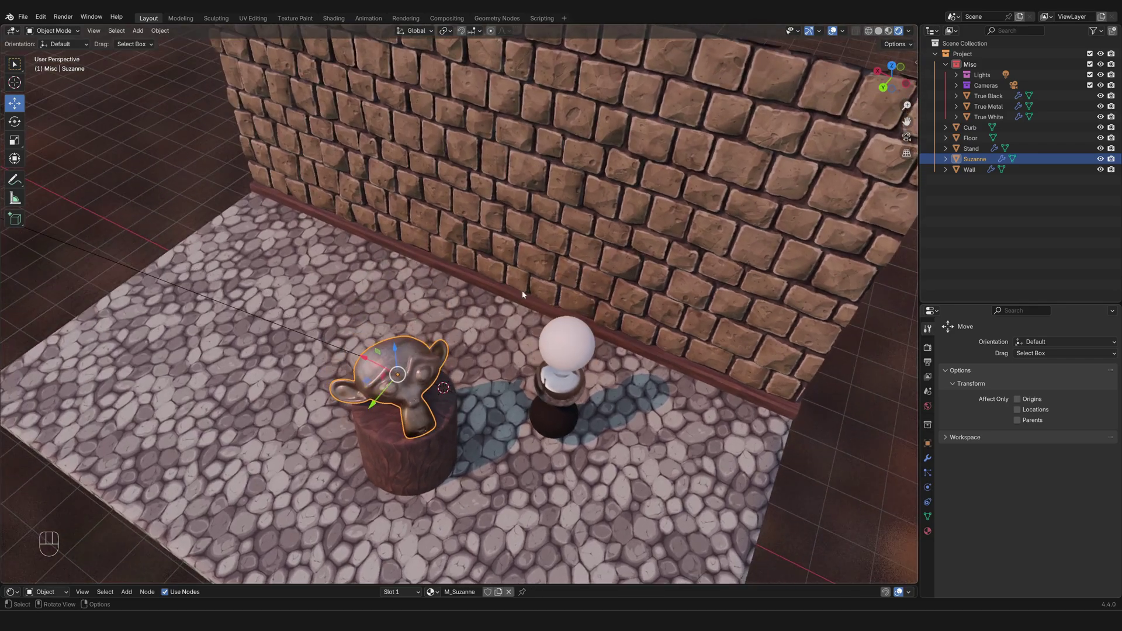
left_click_drag(452, 384, 466, 351)
double_click(467, 351)
middle_click(466, 352)
middle_click(464, 352)
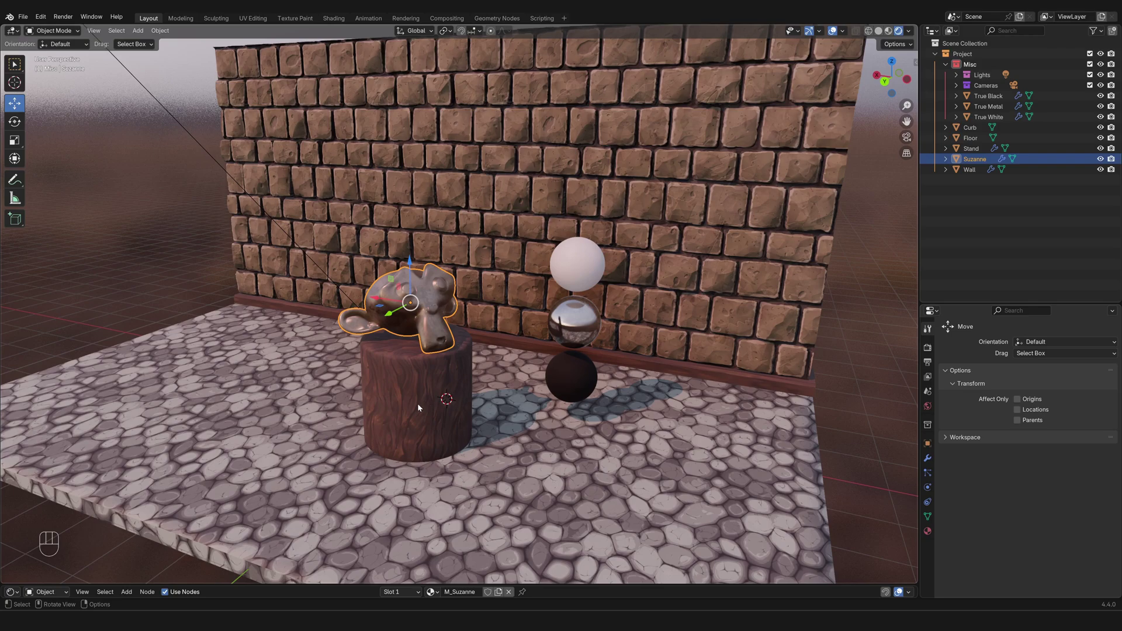
- Move Suzanne with G, undo it with Ctrl+Z, start another move and cancel so she stays on the stand
key("g")
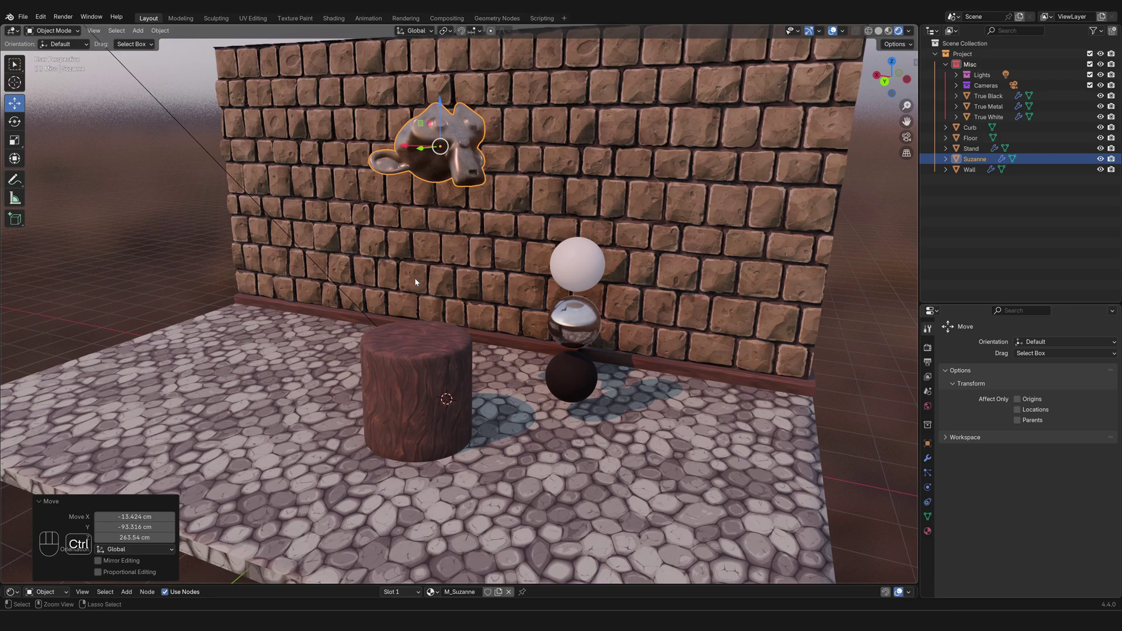
key("ctrl+z")
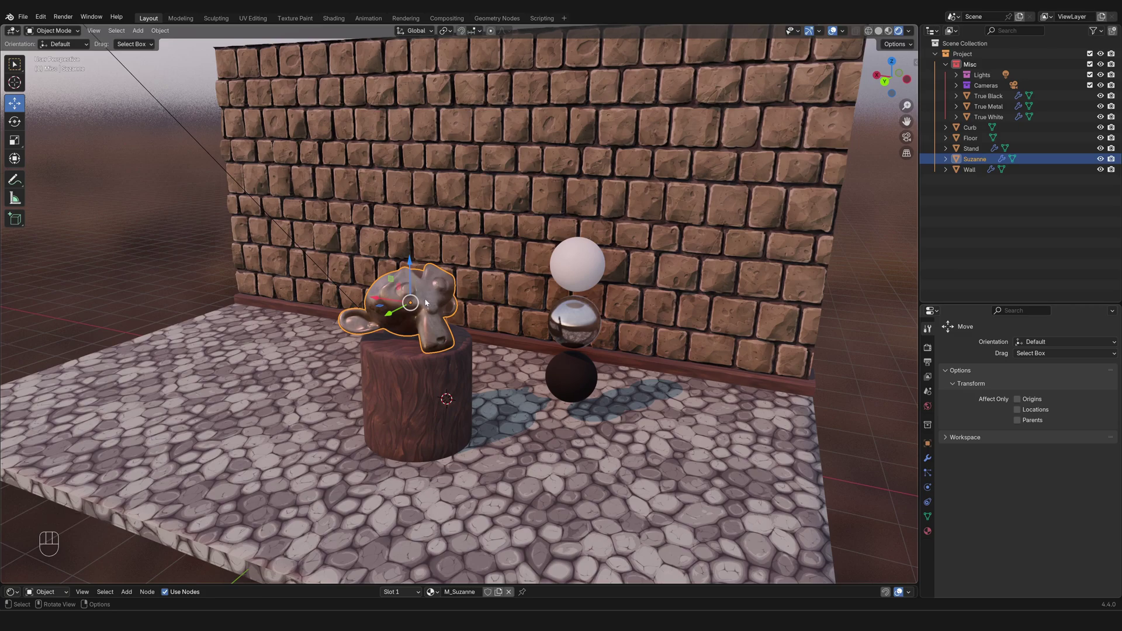
key("g")
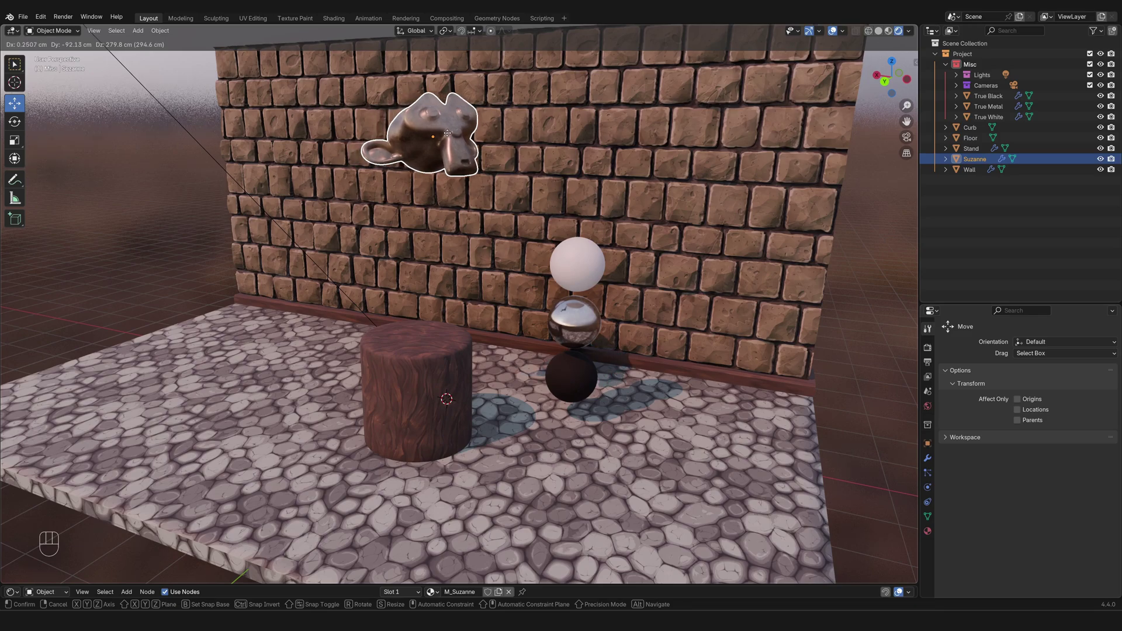
left_click(450, 134)
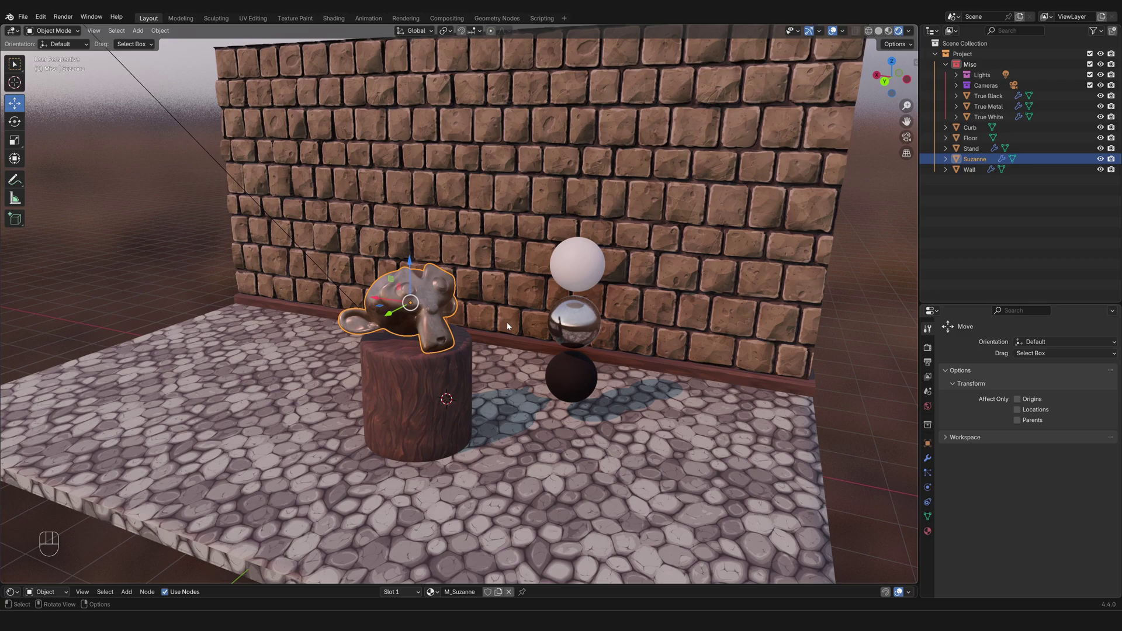
- Move Suzanne with G, trying X, Y then Z constraints, and raise her along Z off the stand
key("g")
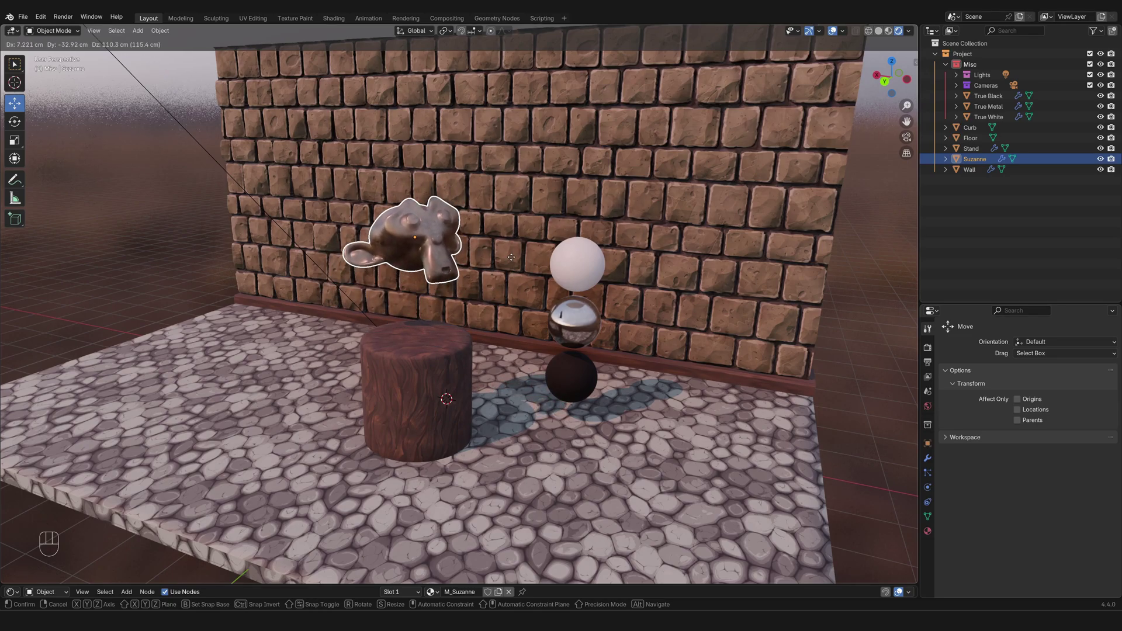
key("x")
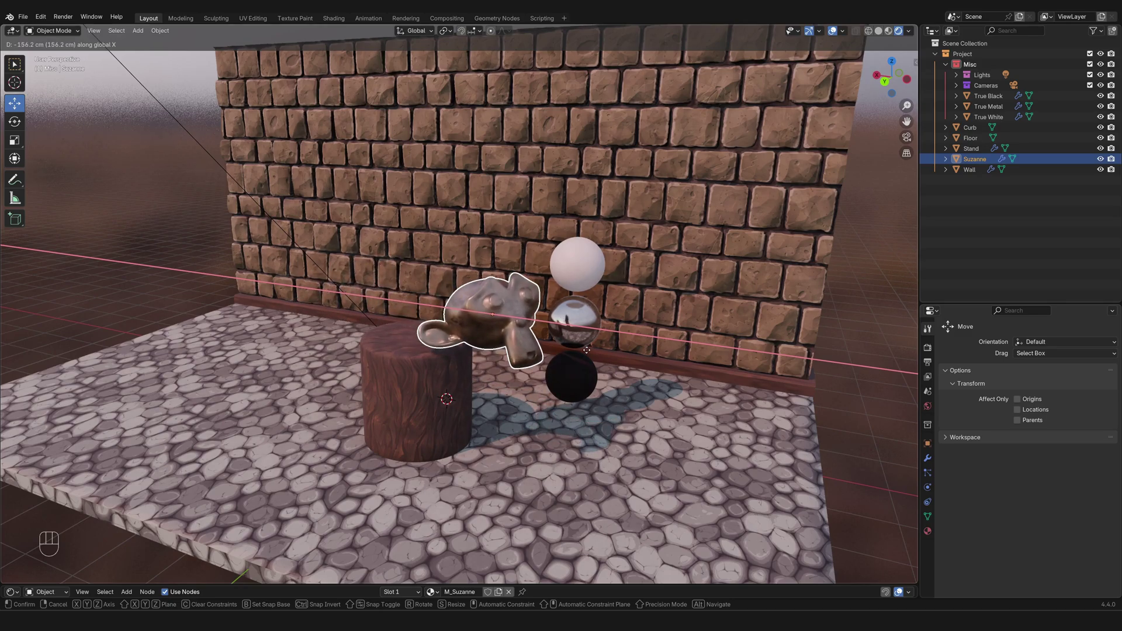
key("y")
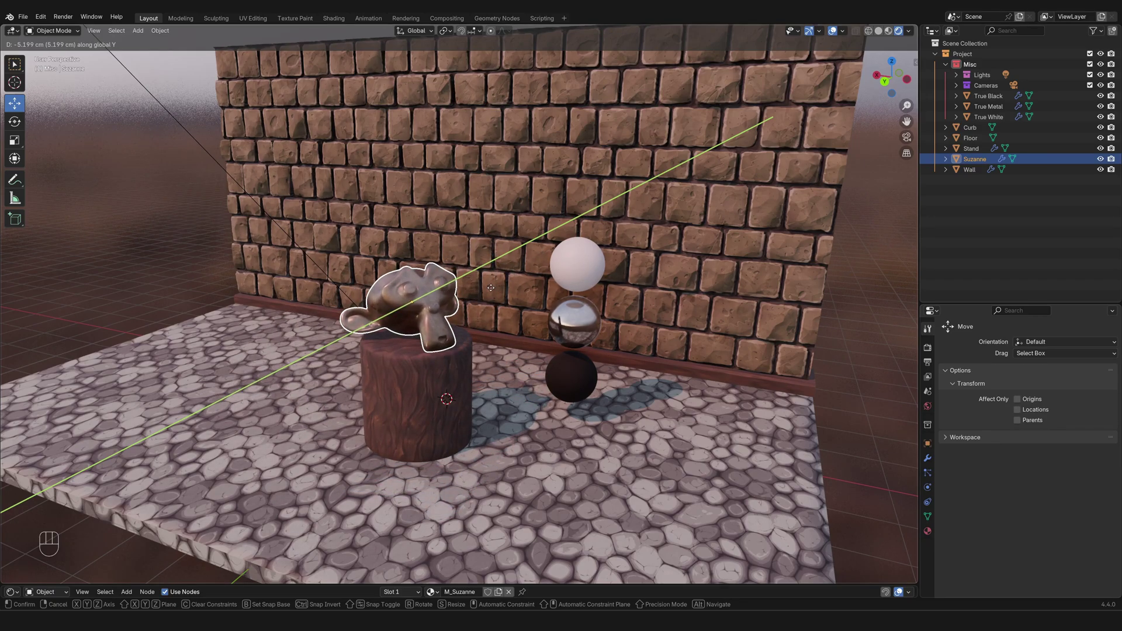
key("z")
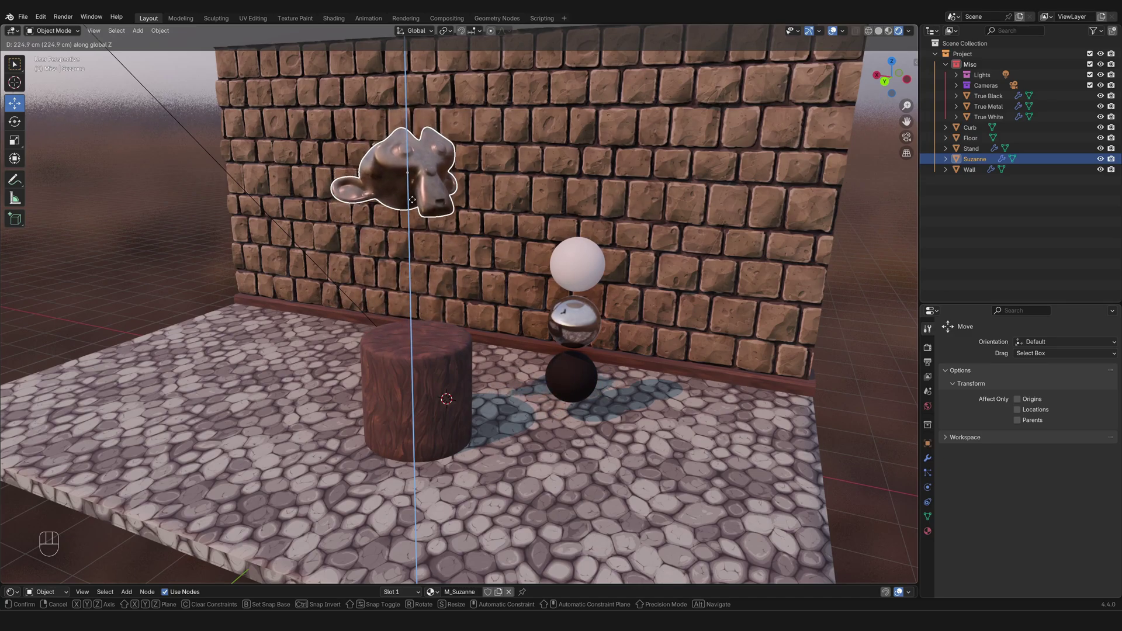
left_click_drag(415, 202, 424, 228)
left_click_drag(424, 227, 421, 236)
left_click(421, 236)
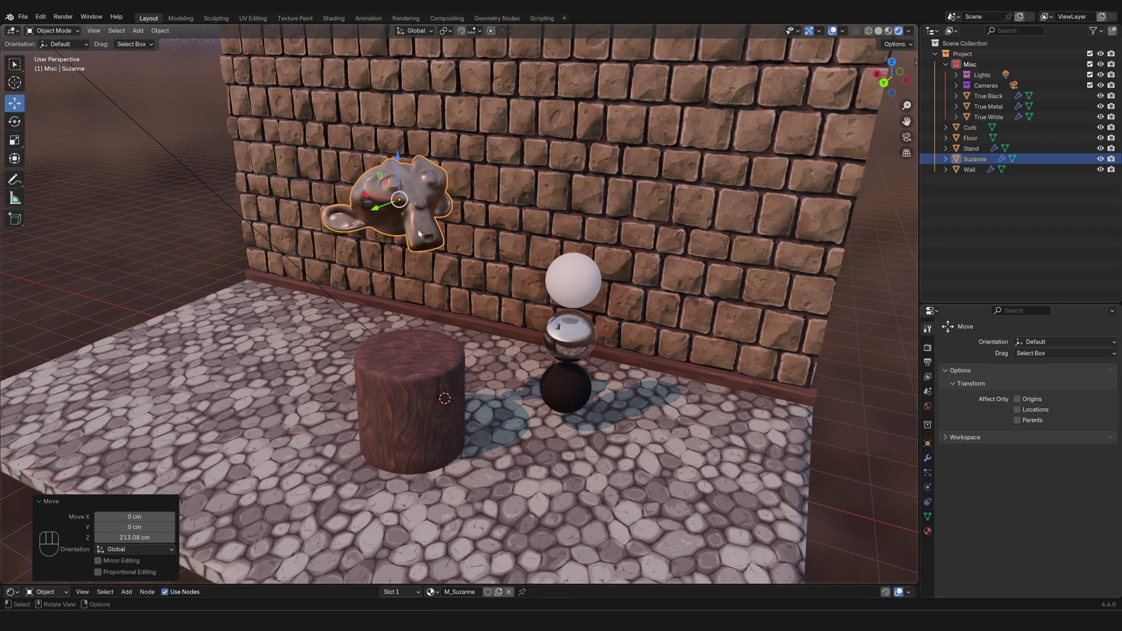
- Start an X-constrained move of Suzanne, then settle the view around her above the stand
key("g")
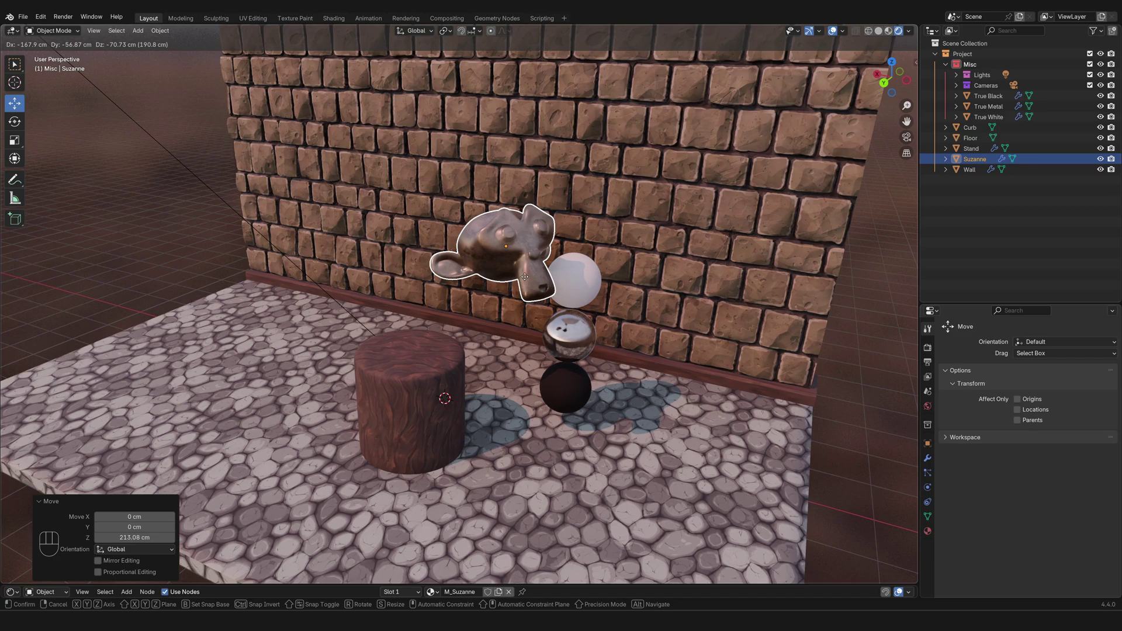
key("x")
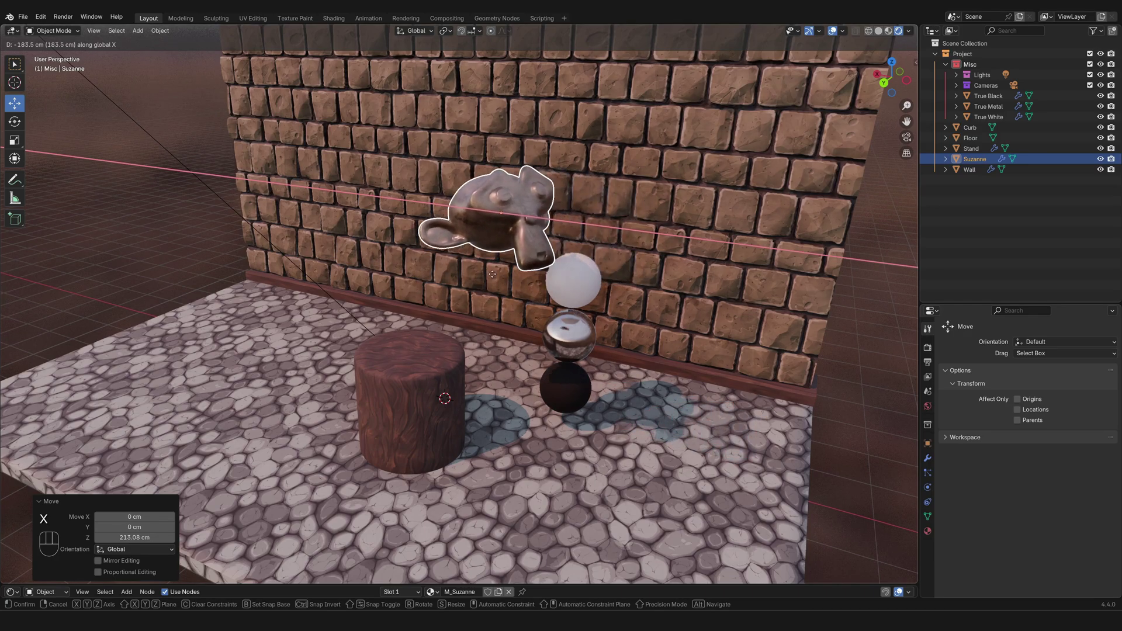
left_click(492, 285)
middle_click(484, 288)
left_click(481, 284)
middle_click(479, 282)
double_click(480, 283)
middle_click(478, 281)
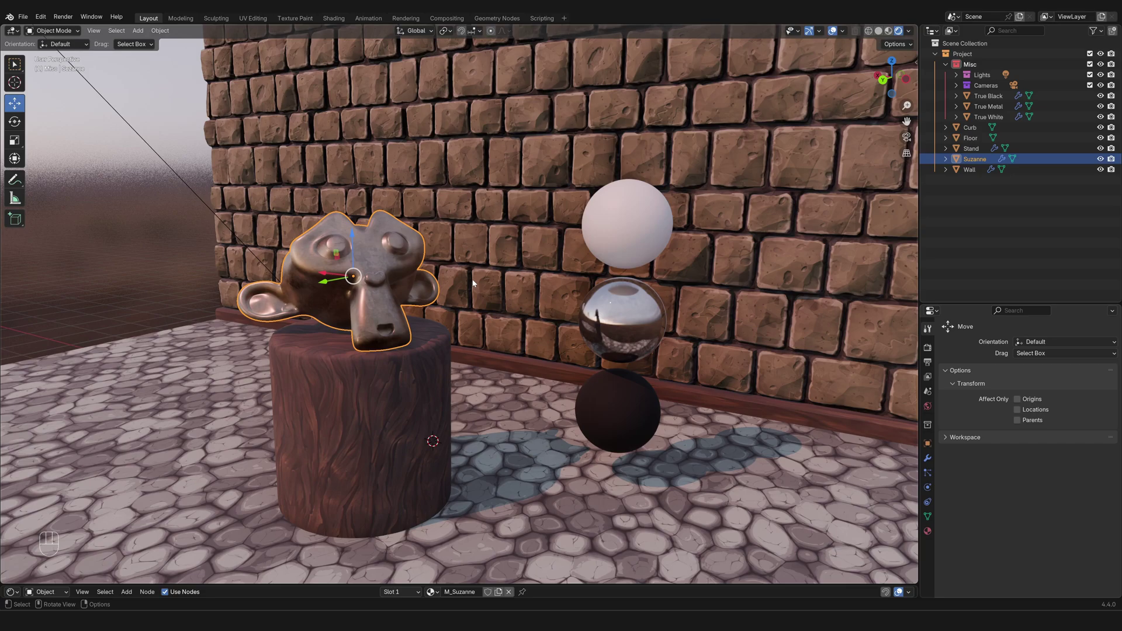
- Lift Suzanne one metre straight up along Z and check the result from front and camera views
key("g")
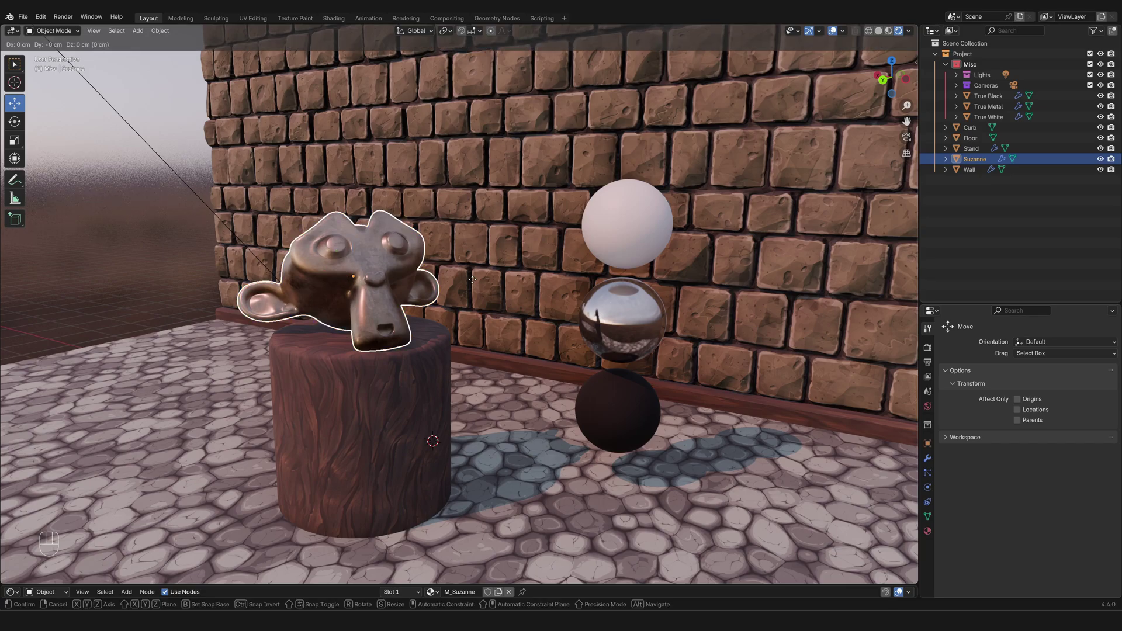
key("z")
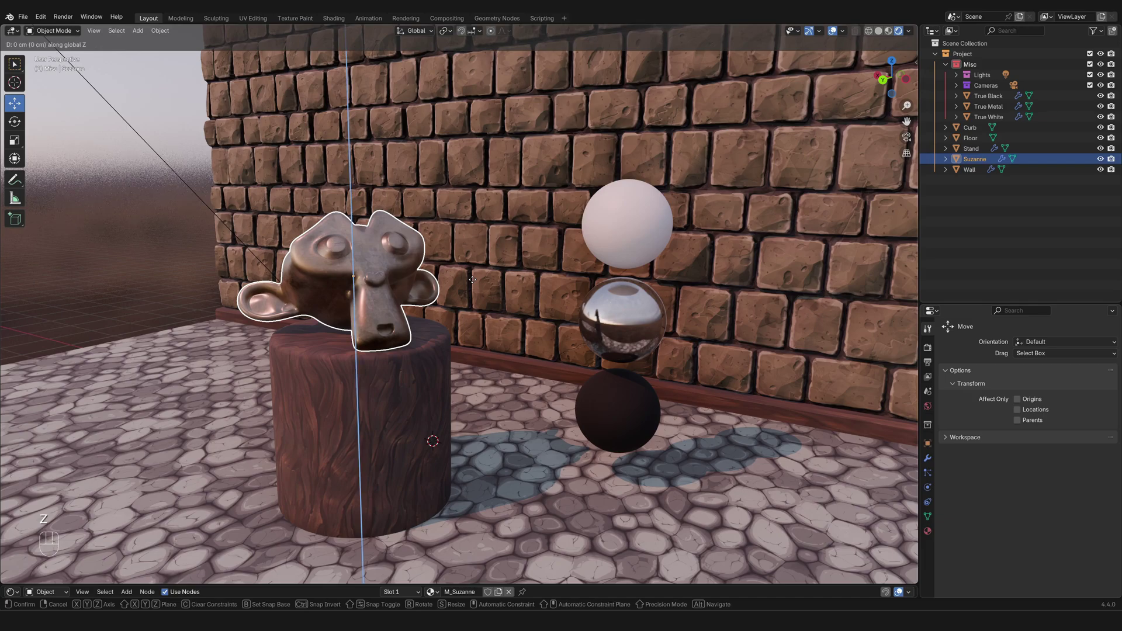
key("KP_1")
key("KP_0")
key("KP_0")
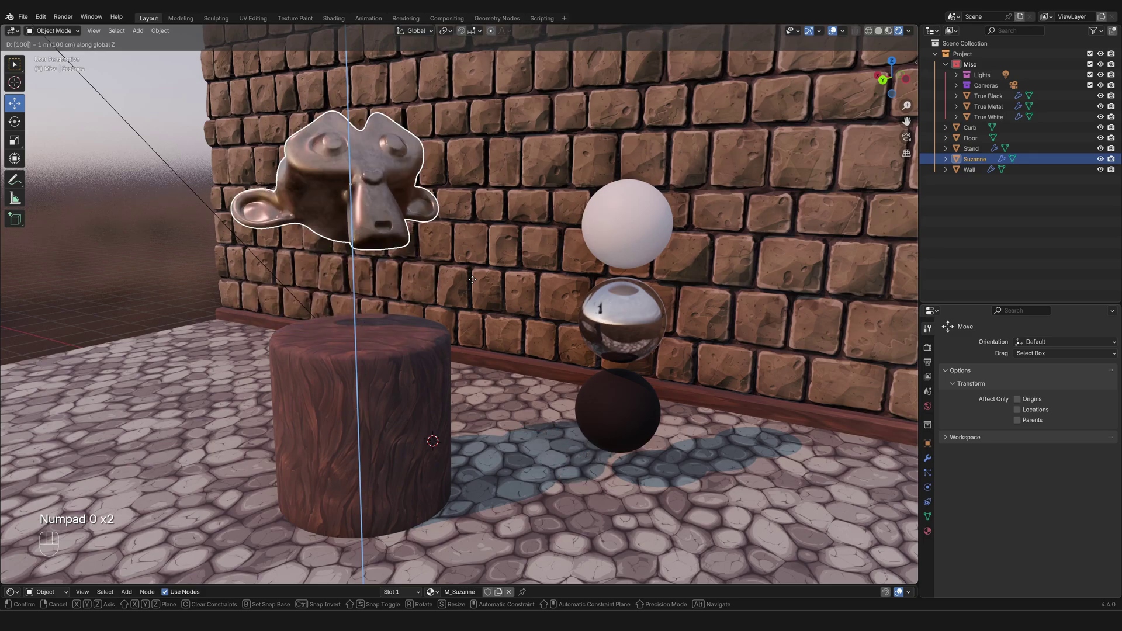
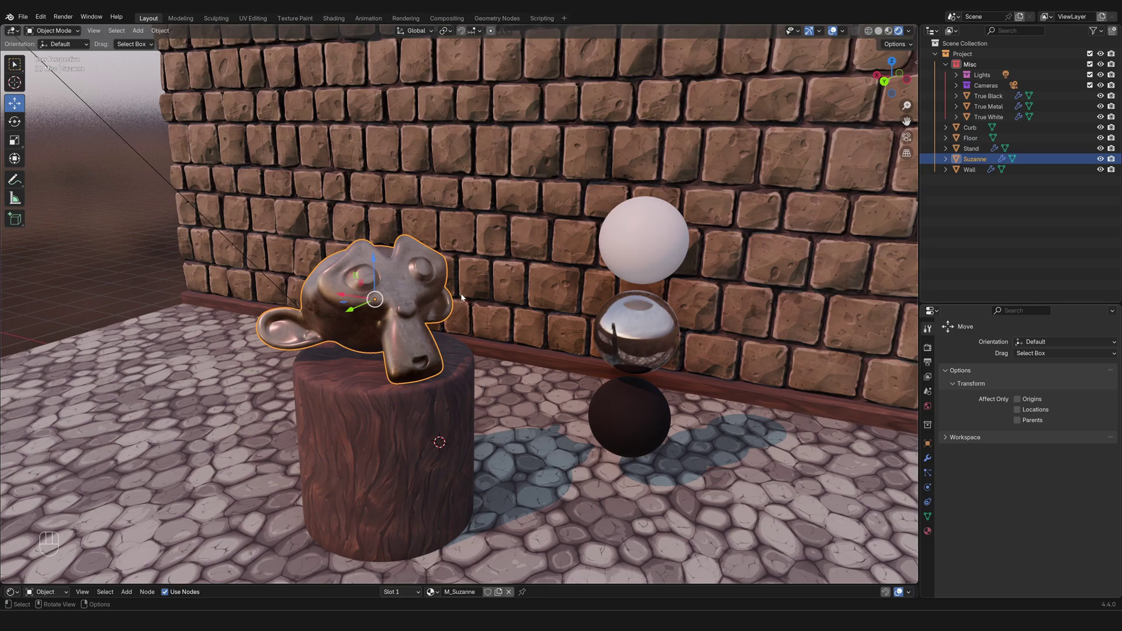
key("r")
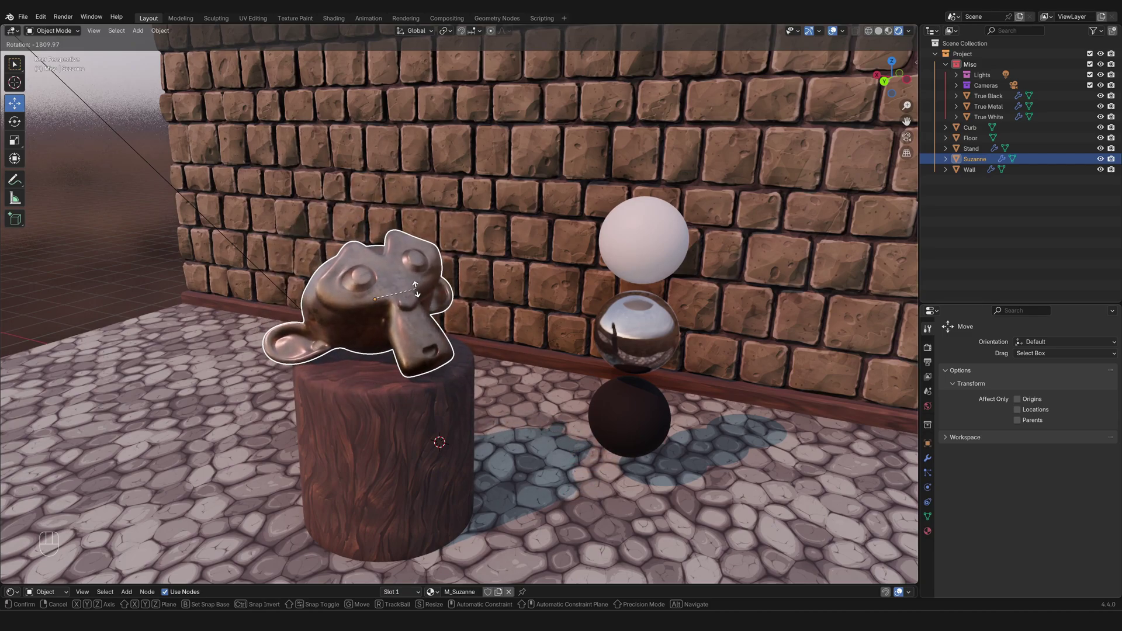
key("z")
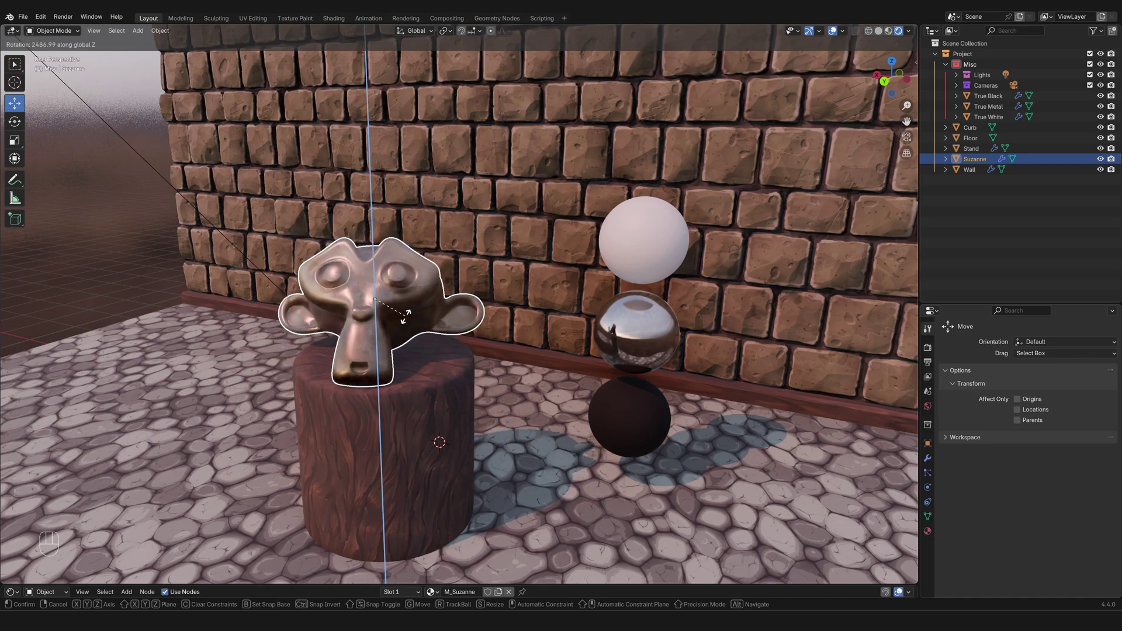
key("x")
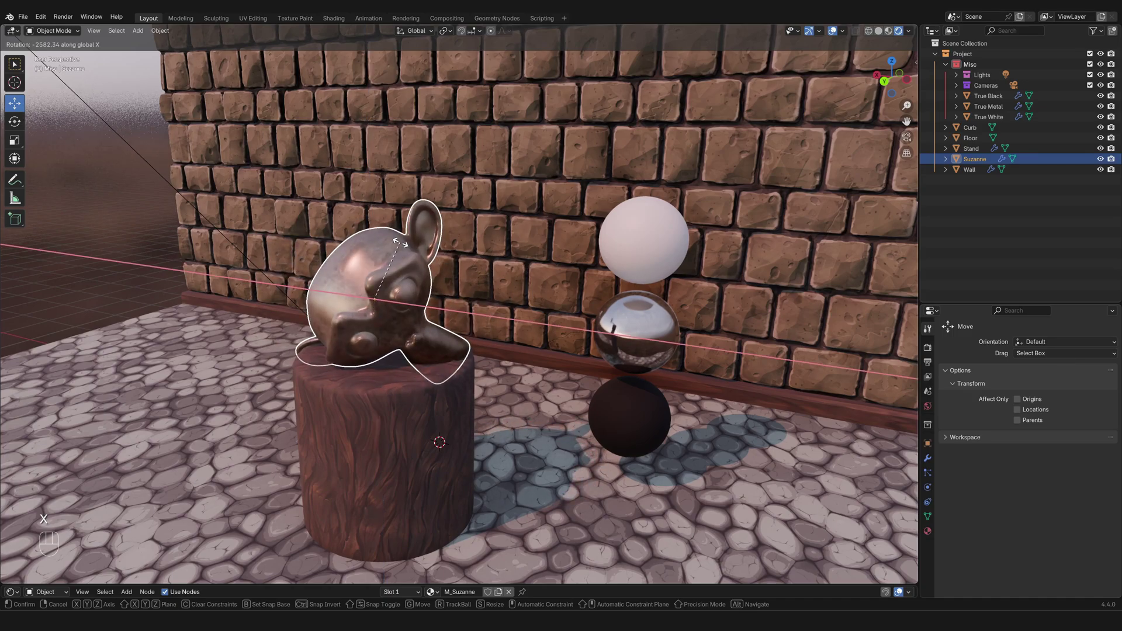
key("y")
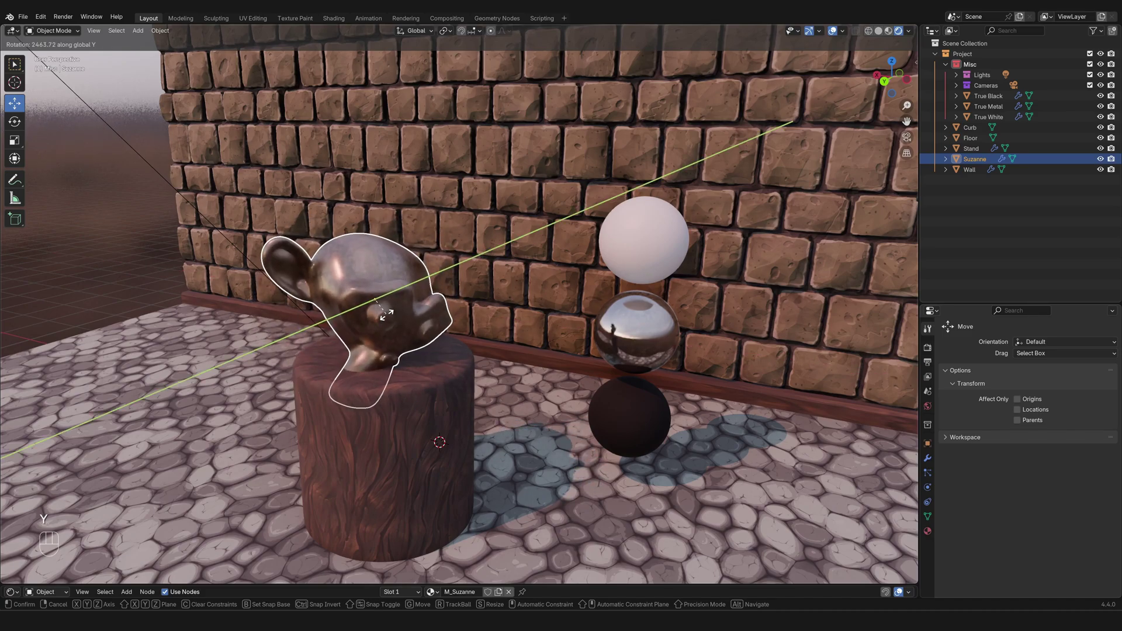
key("shift+z")
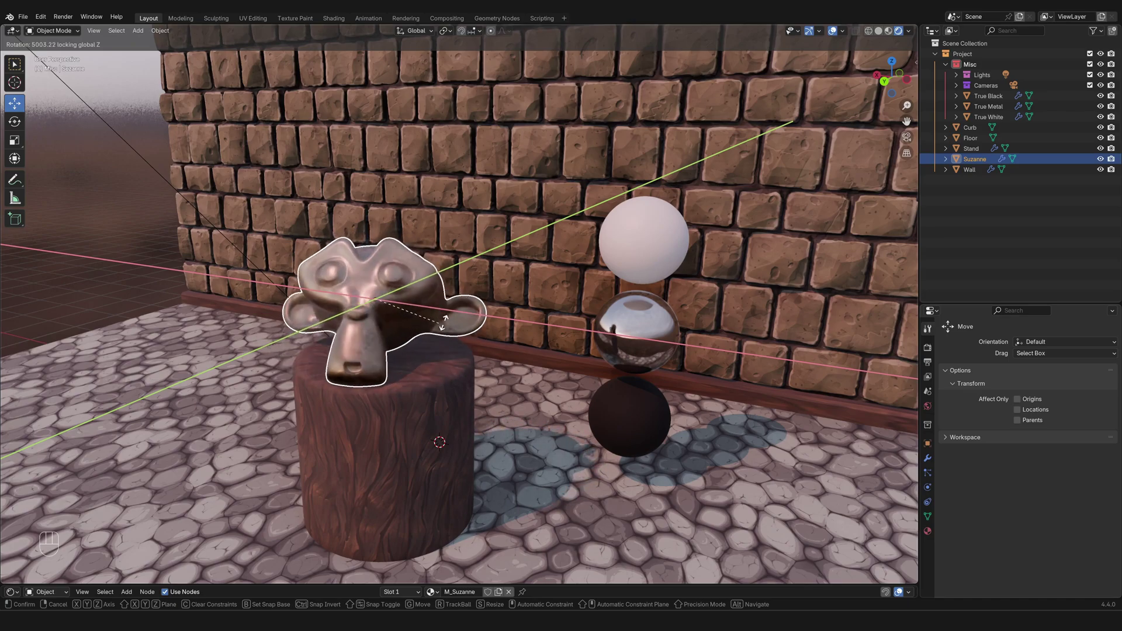
left_click_drag(459, 317, 548, 357)
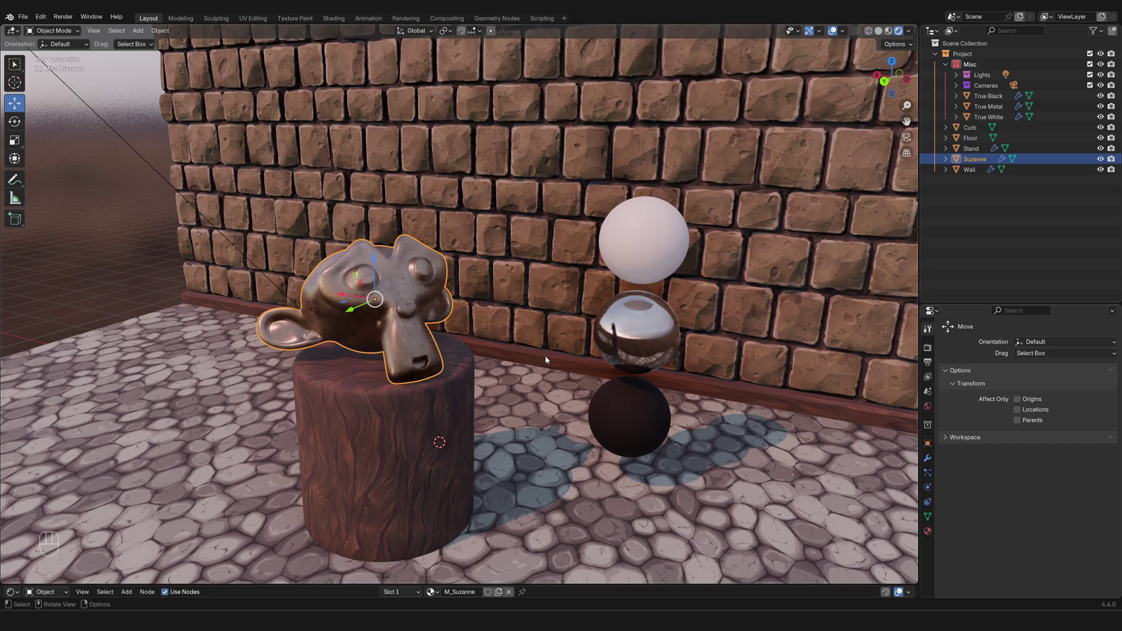
key("r")
key("r")
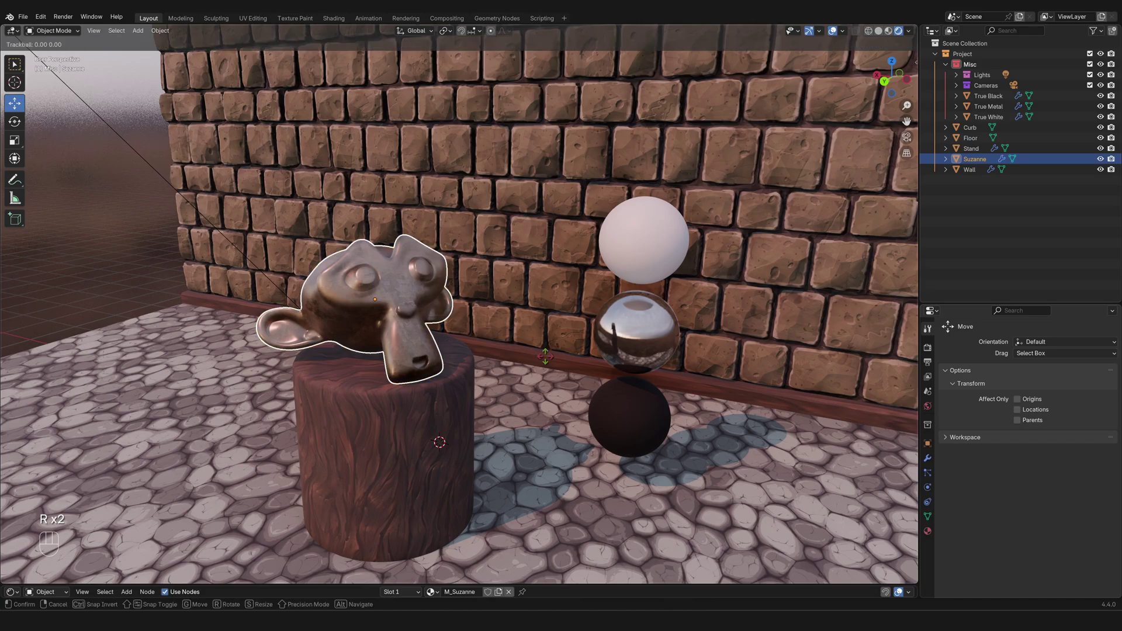
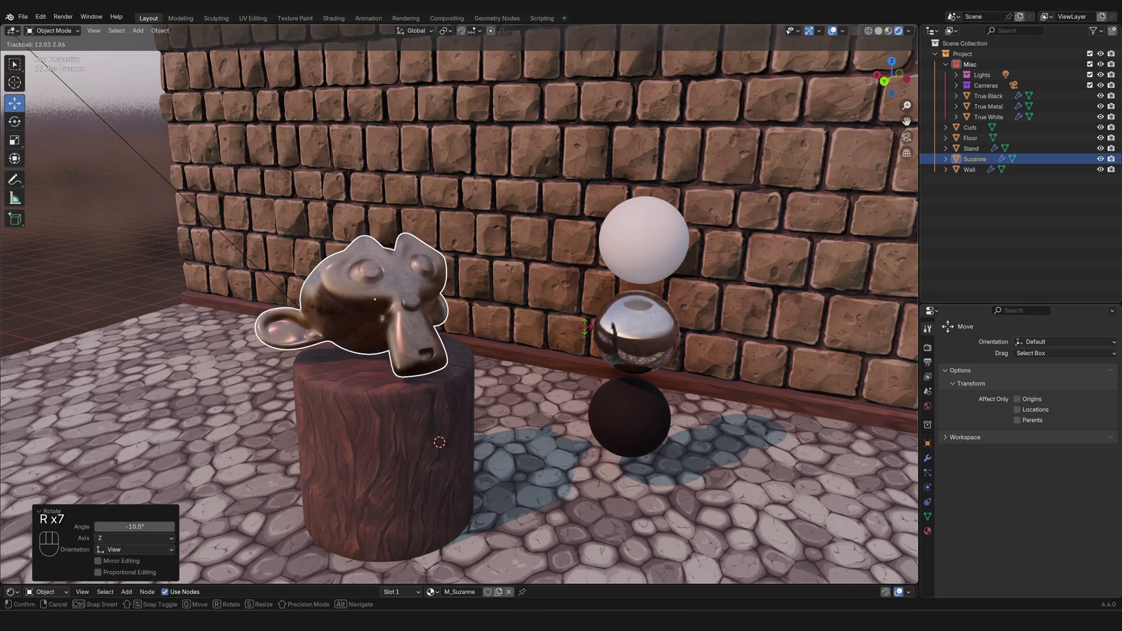
left_click(588, 331)
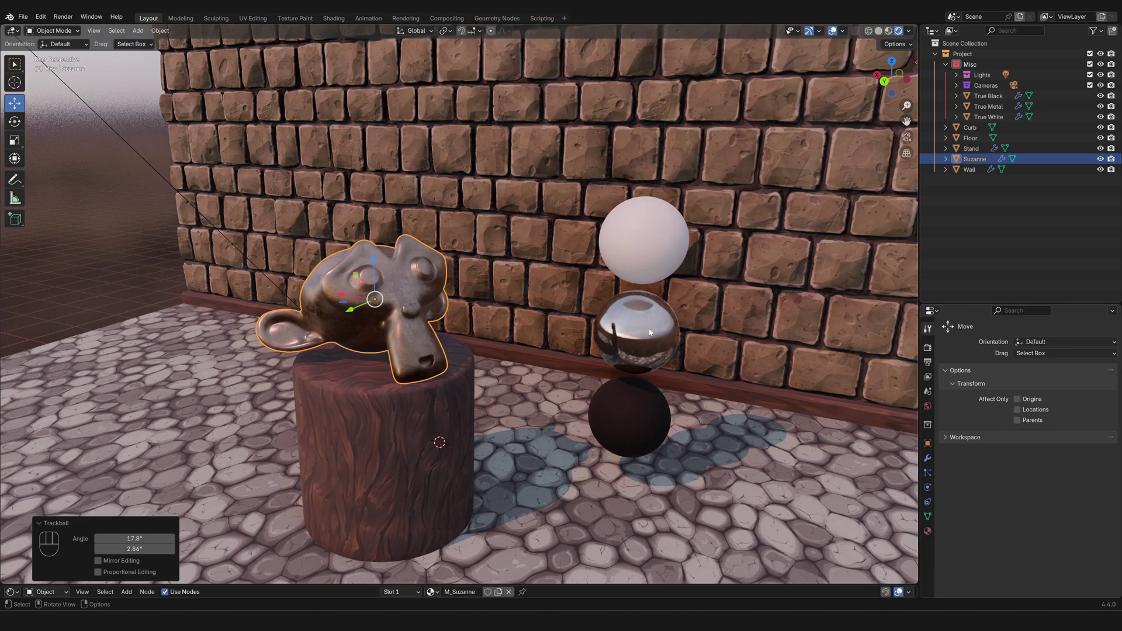
key("s")
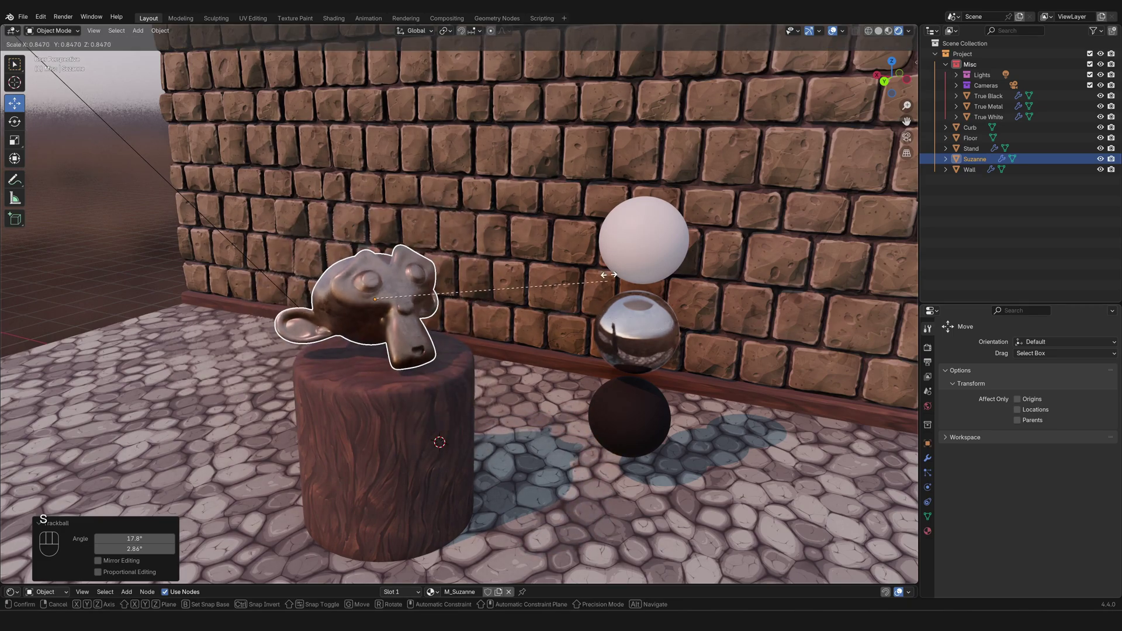
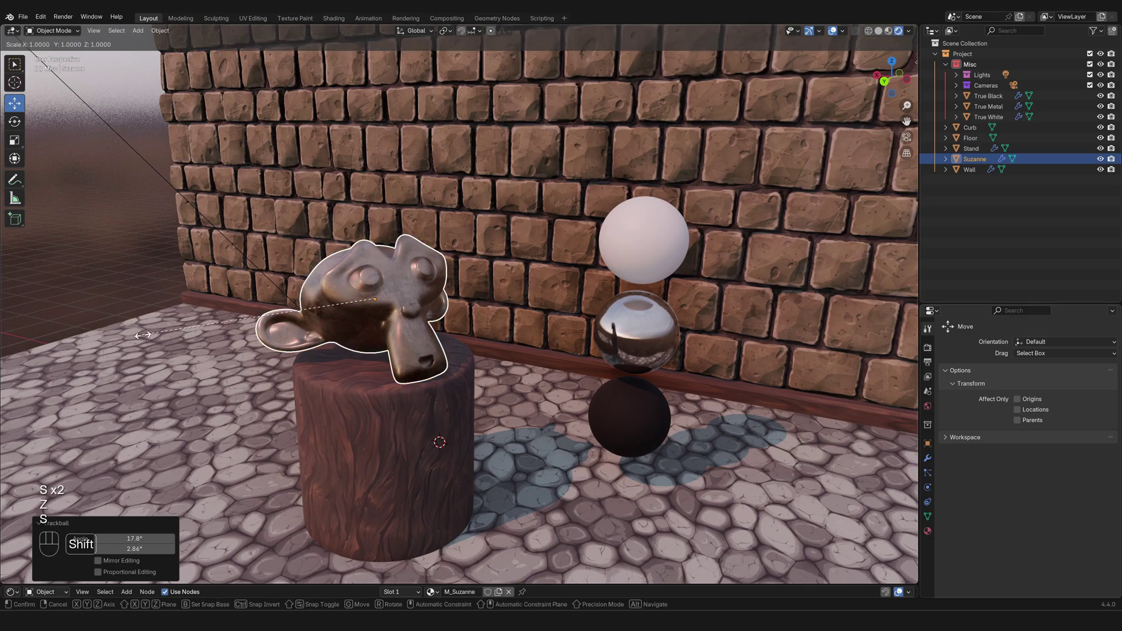
key("shift+z")
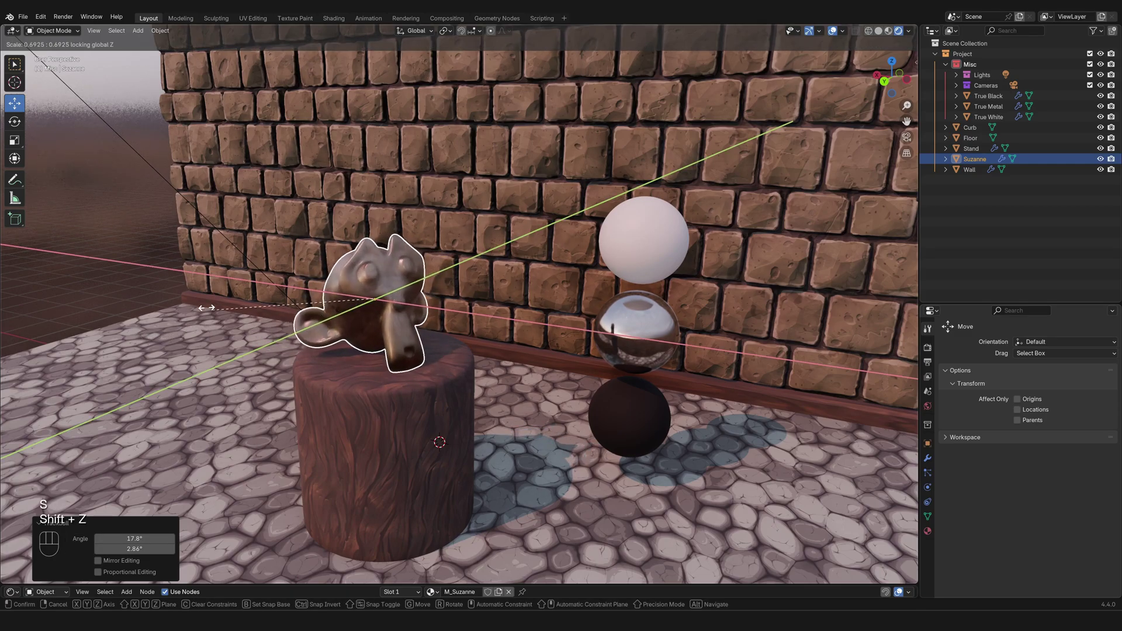
left_click(891, 305)
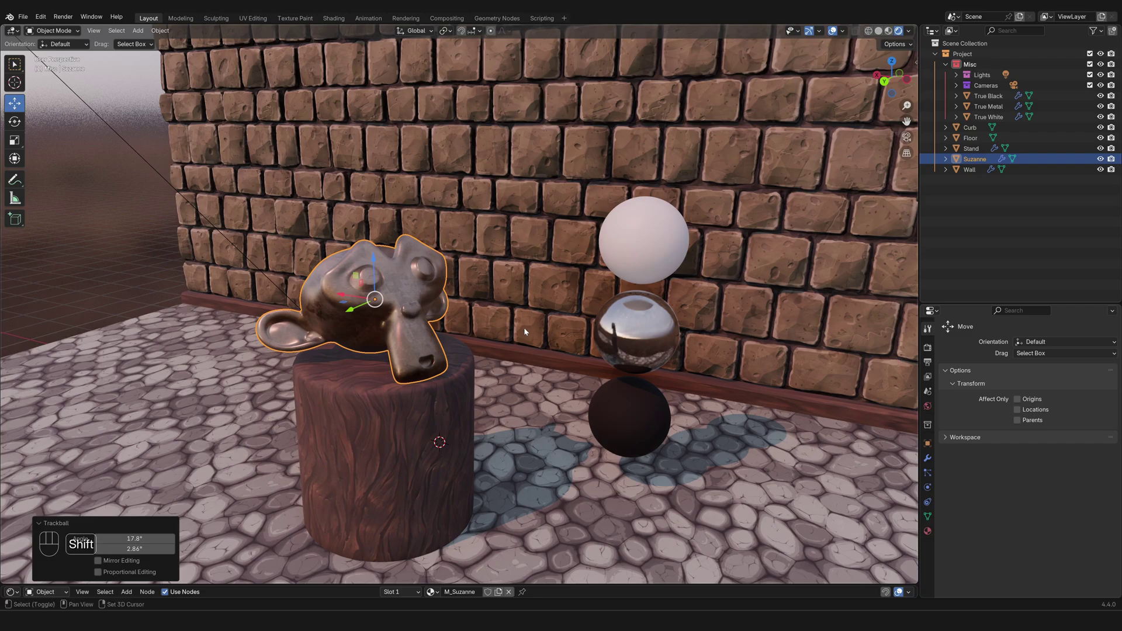
- Duplicate Suzanne with Shift+D and leave the copy, Suzanne.003, in the original's position
key("shift+d")
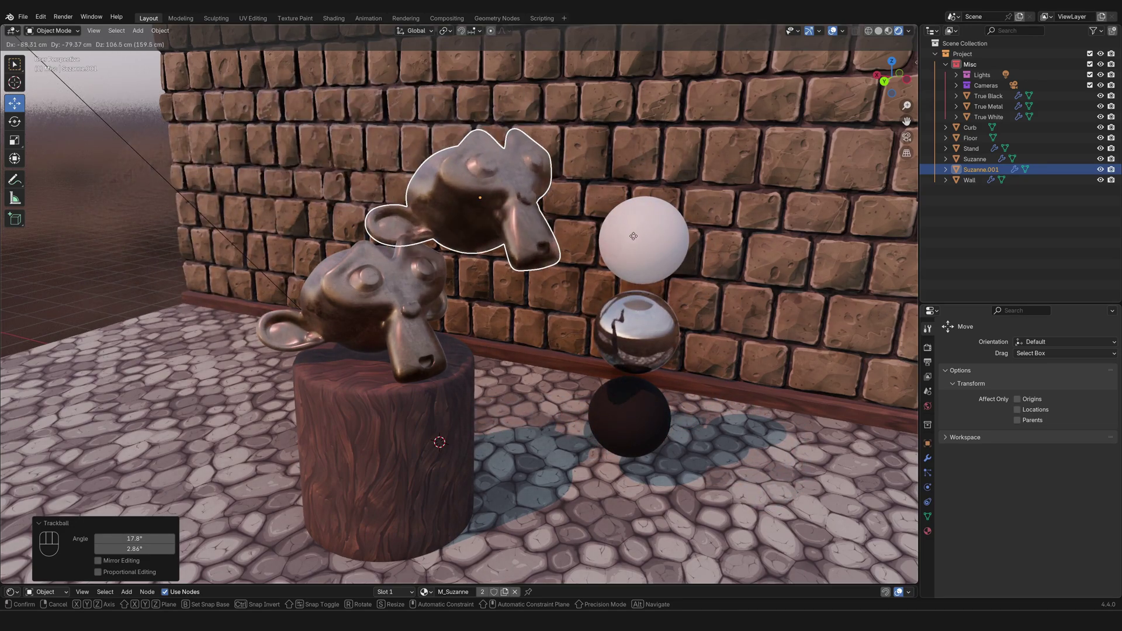
left_click(638, 277)
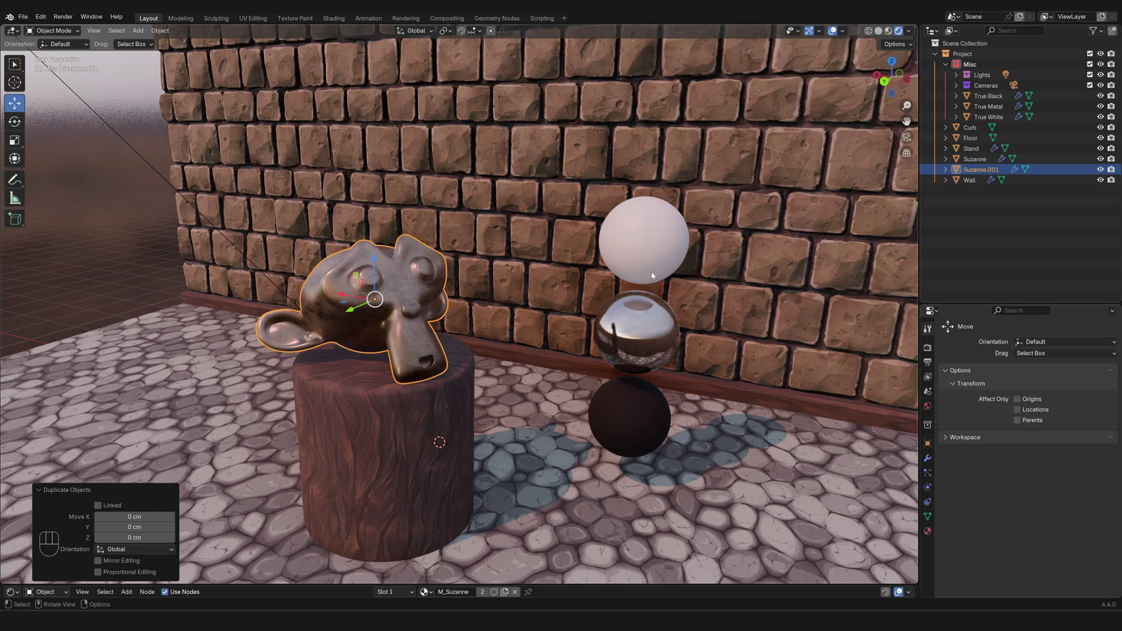
- Select one overlapping head and raise it along Z about a metre above the other
left_click(968, 163)
key("g")
key("z")
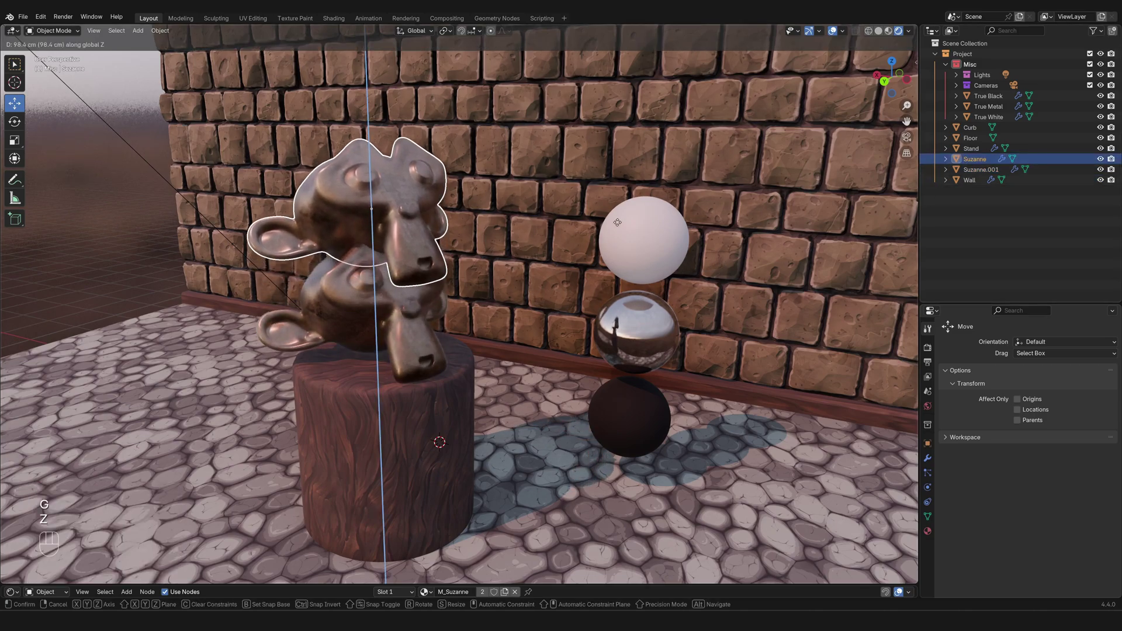
left_click(625, 180)
- Select the upper head and copy-paste it, creating Suzanne.002 in the Misc collection
left_click_drag(567, 254, 547, 267)
left_click(546, 267)
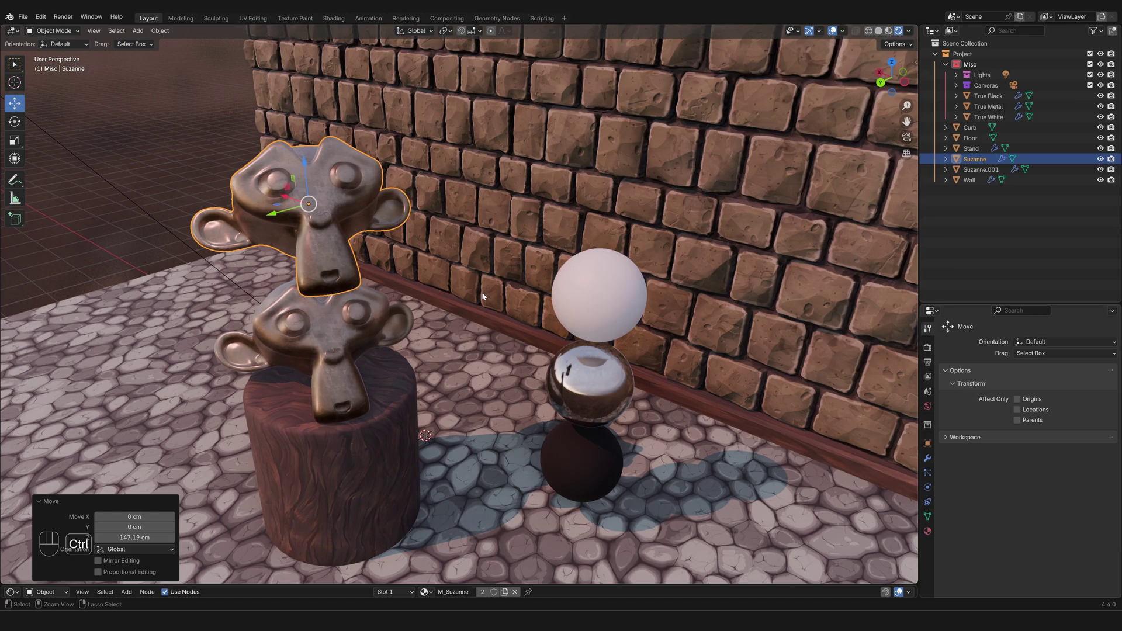
key("ctrl+c")
key("ctrl+v")
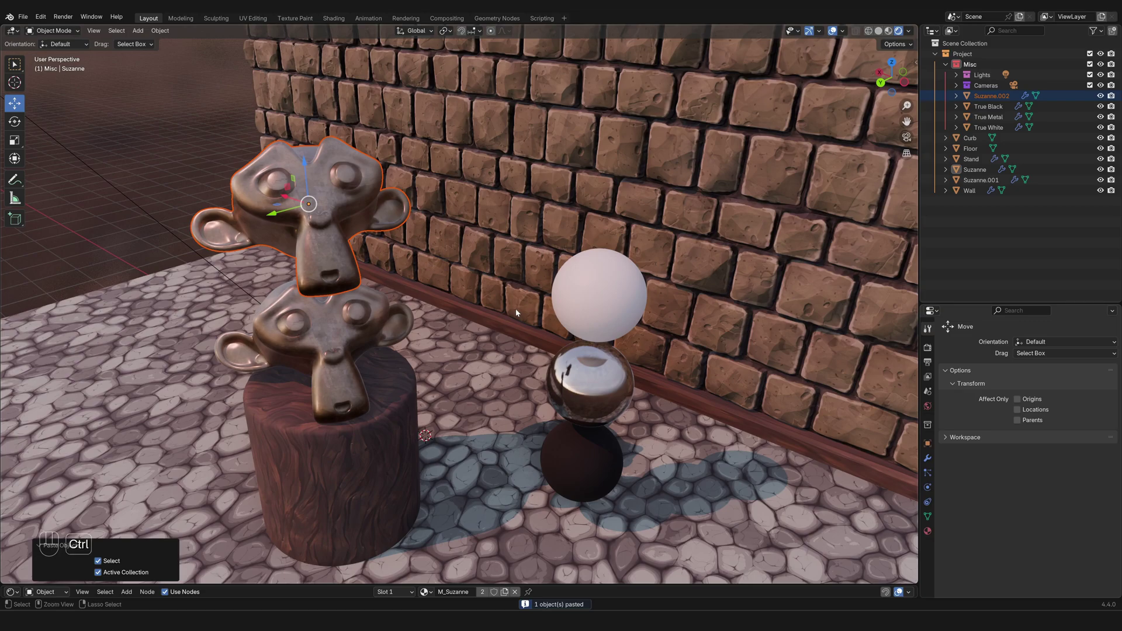
- Remove the extra monkey-head copies and swing the view round to frame the whole brick wall
left_click(482, 300)
middle_click(487, 300)
left_click(500, 298)
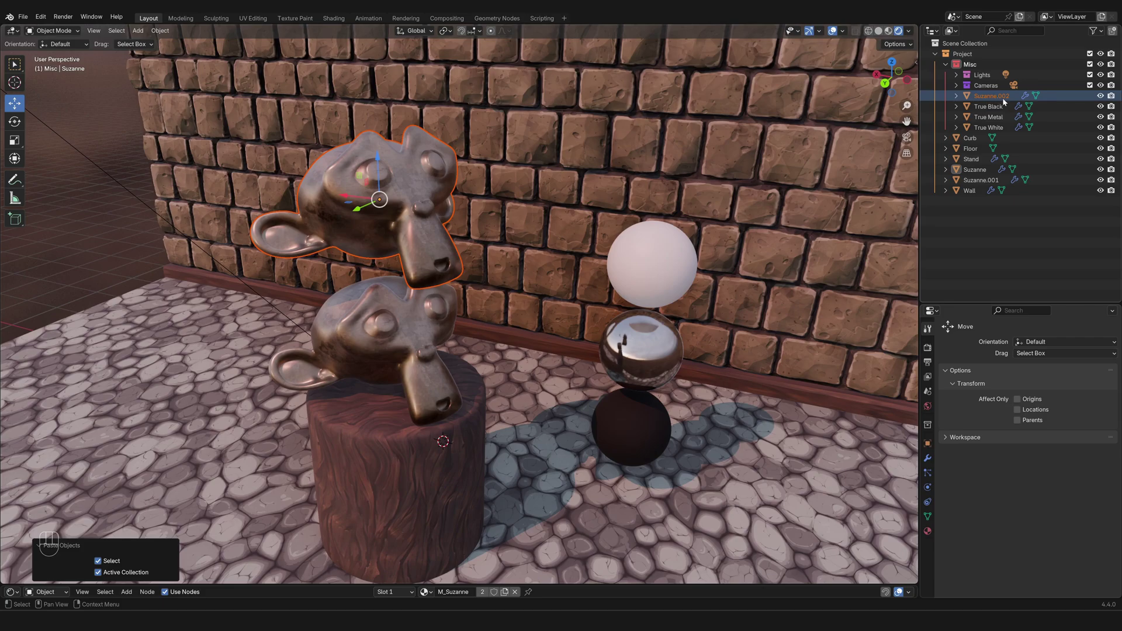
left_click(582, 311)
middle_click(582, 311)
middle_click(577, 311)
left_click(570, 311)
middle_click(567, 310)
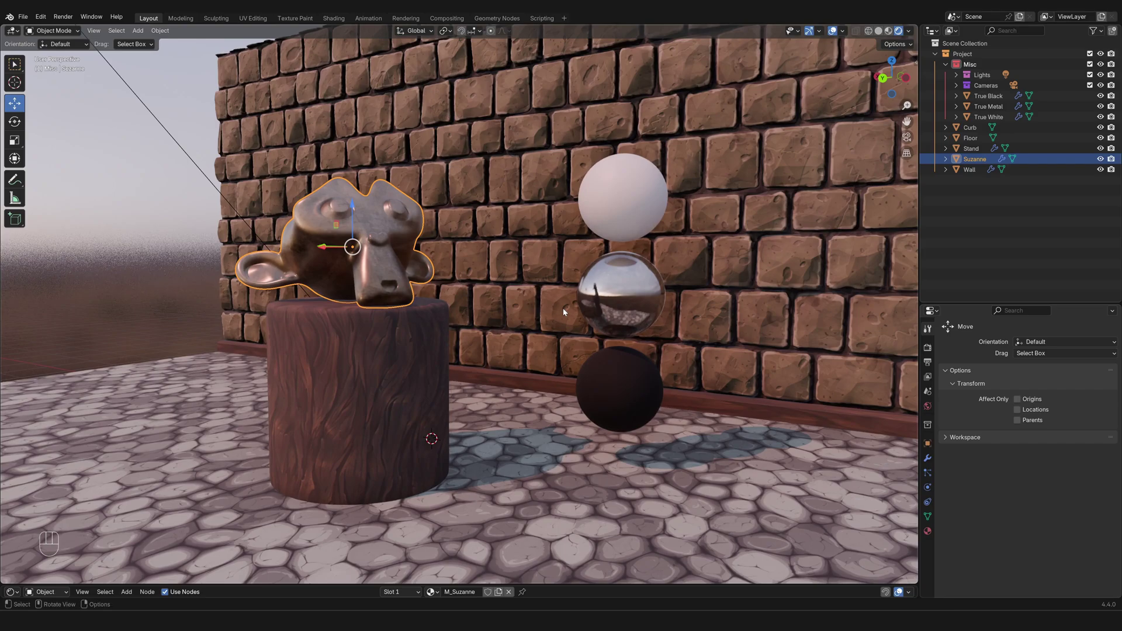
middle_click(484, 312)
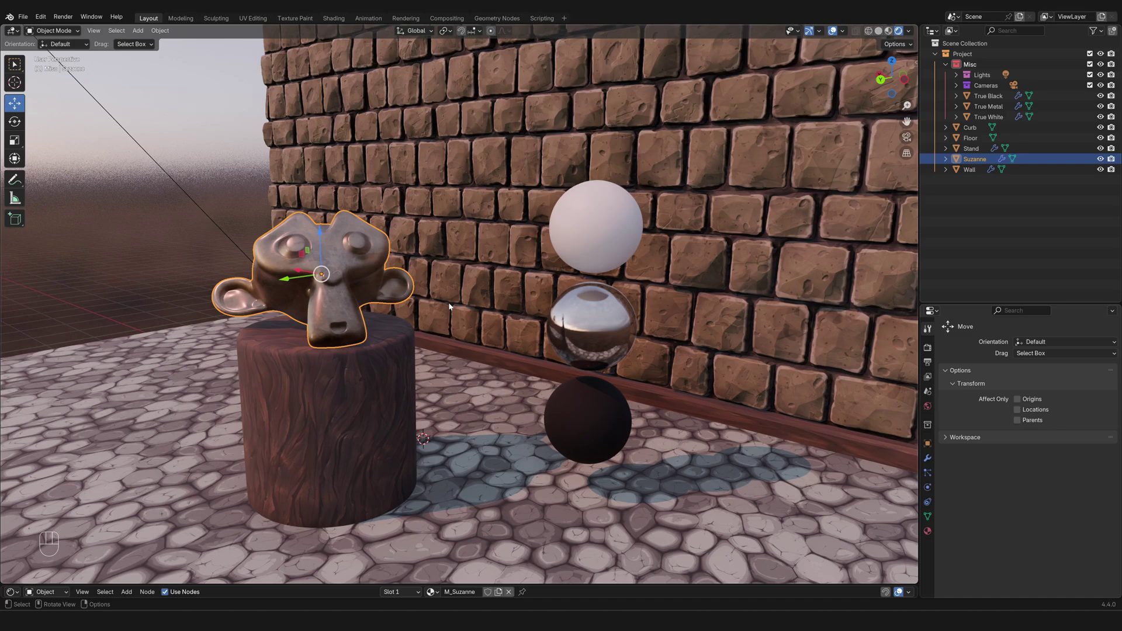
middle_click(459, 331)
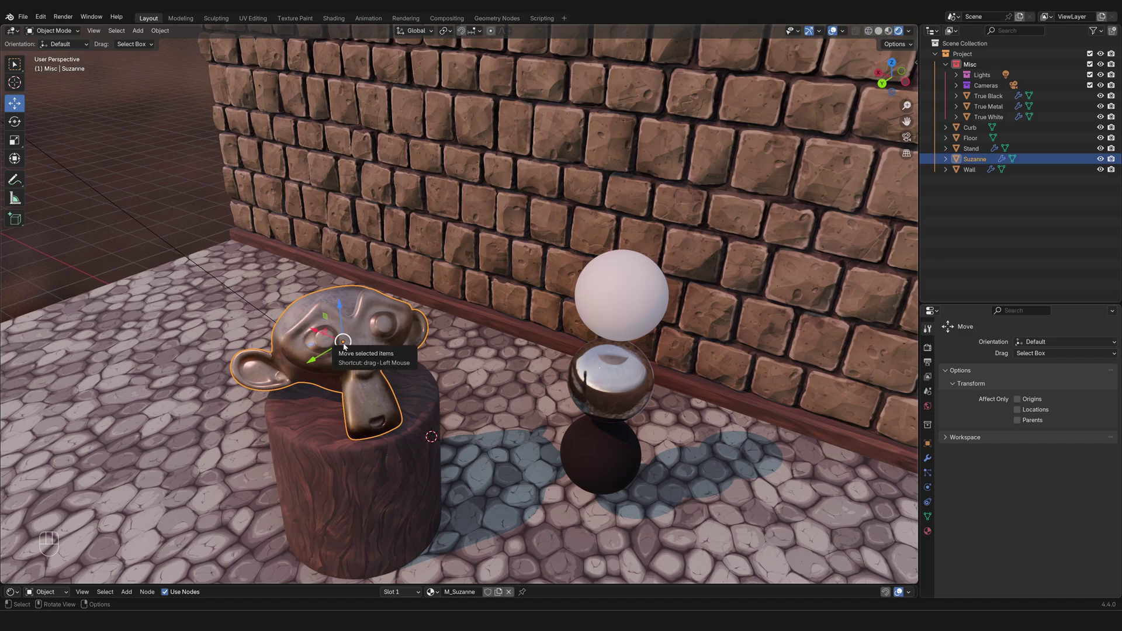
left_click_drag(469, 328, 518, 334)
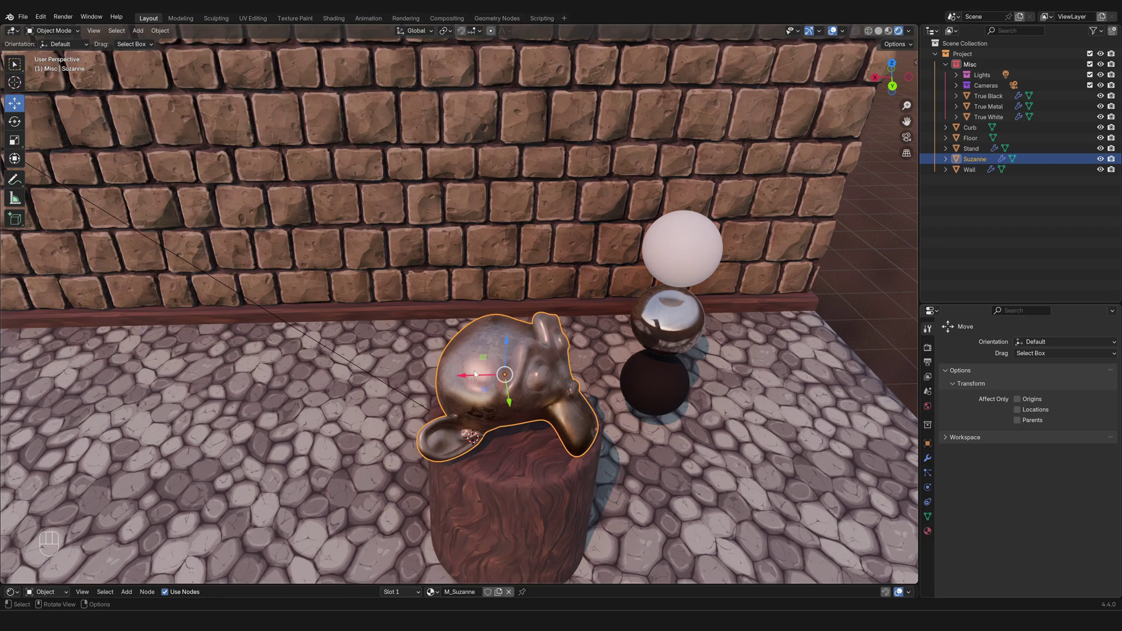
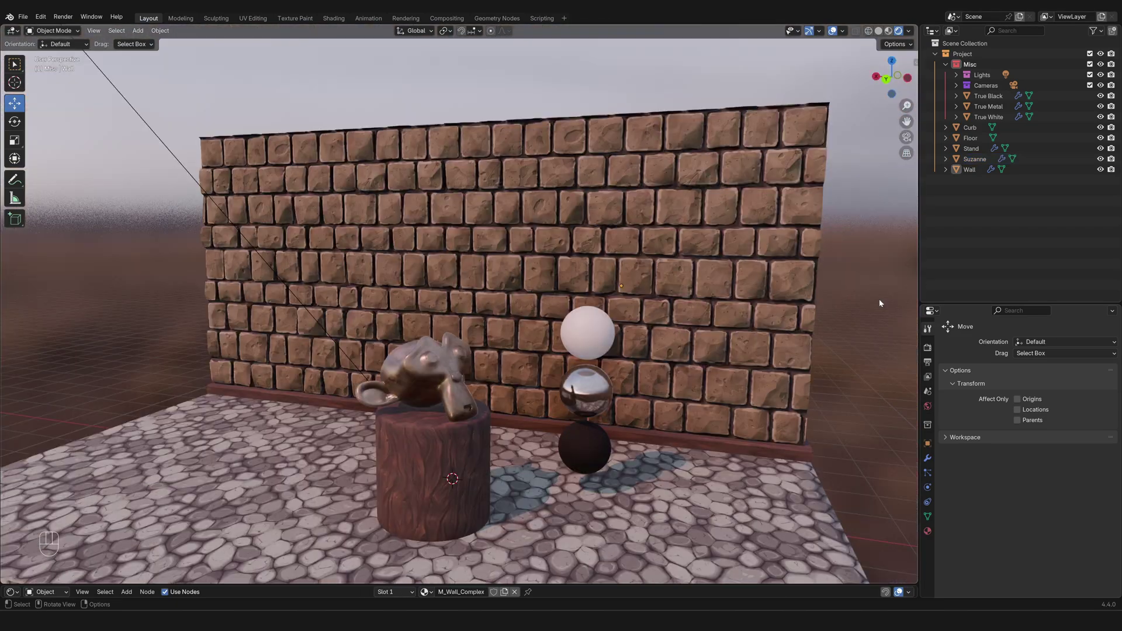
- Select the brick wall and rotate it about 8 degrees around the global Z axis
left_click(675, 276)
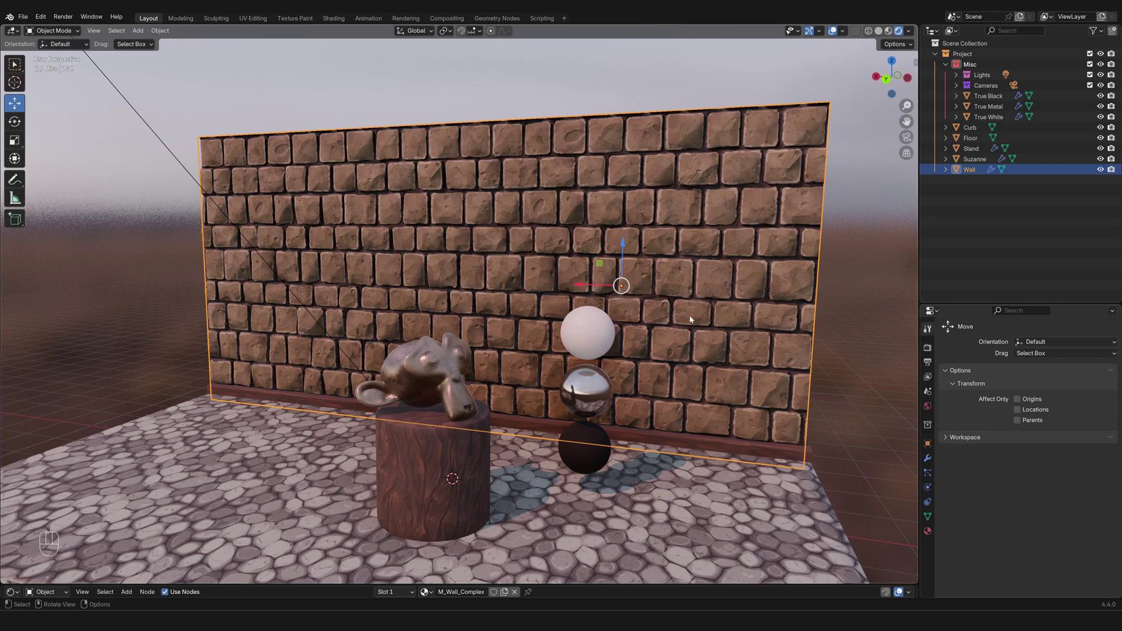
key("r")
key("z")
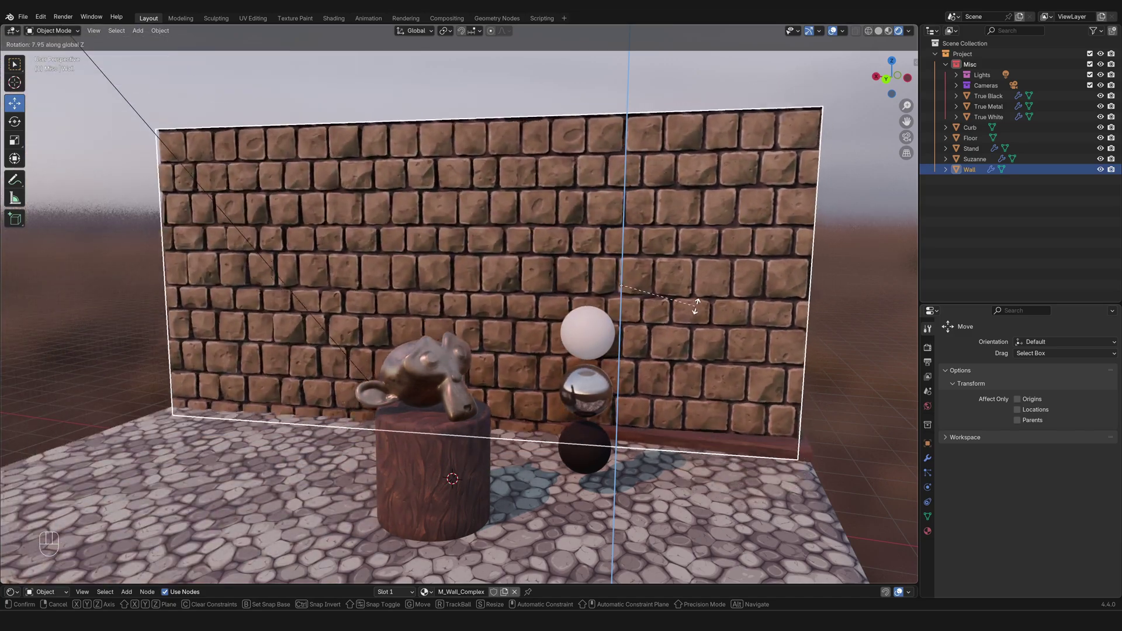
left_click(703, 300)
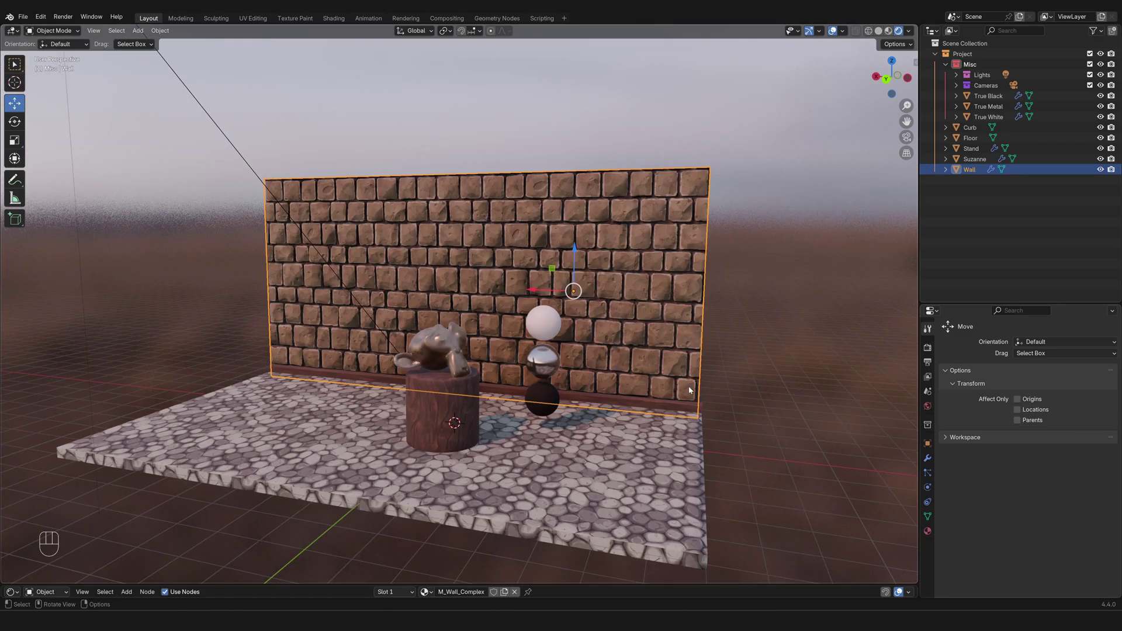